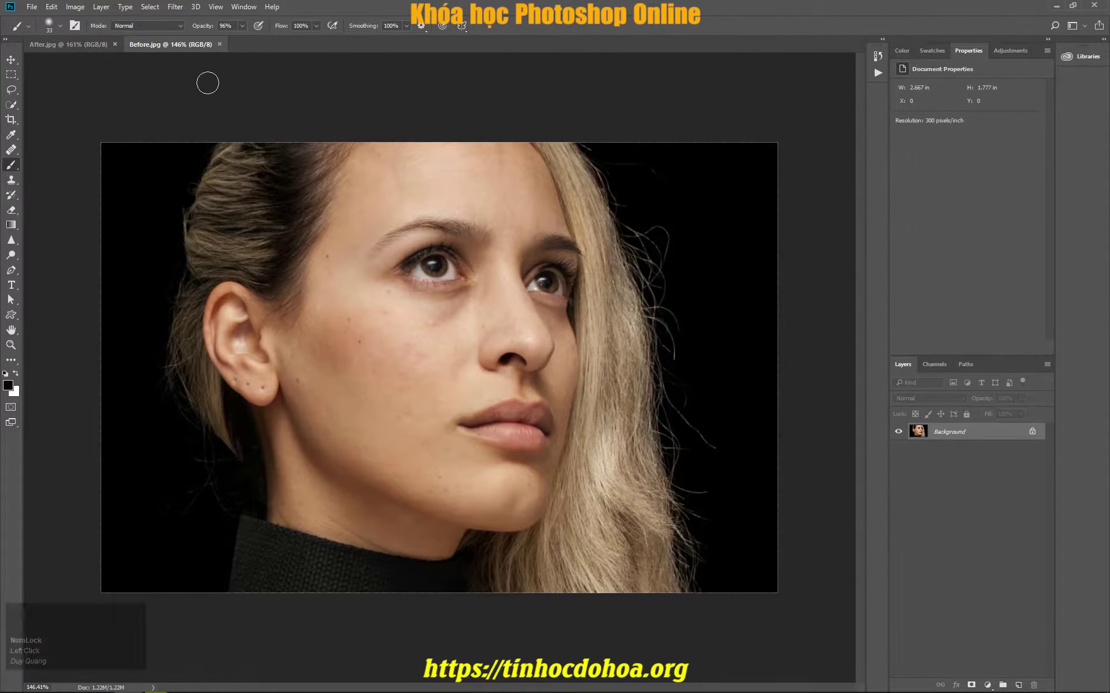
Compare the retouched After image with the original Before portrait
left_click(95, 51)
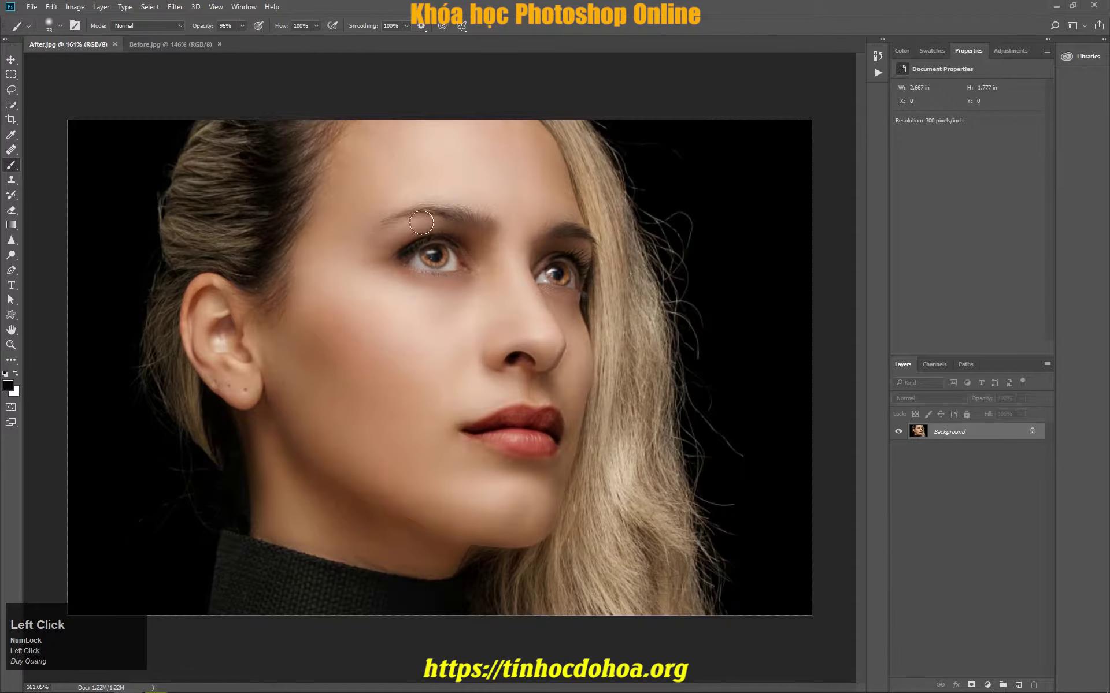
left_click(14, 63)
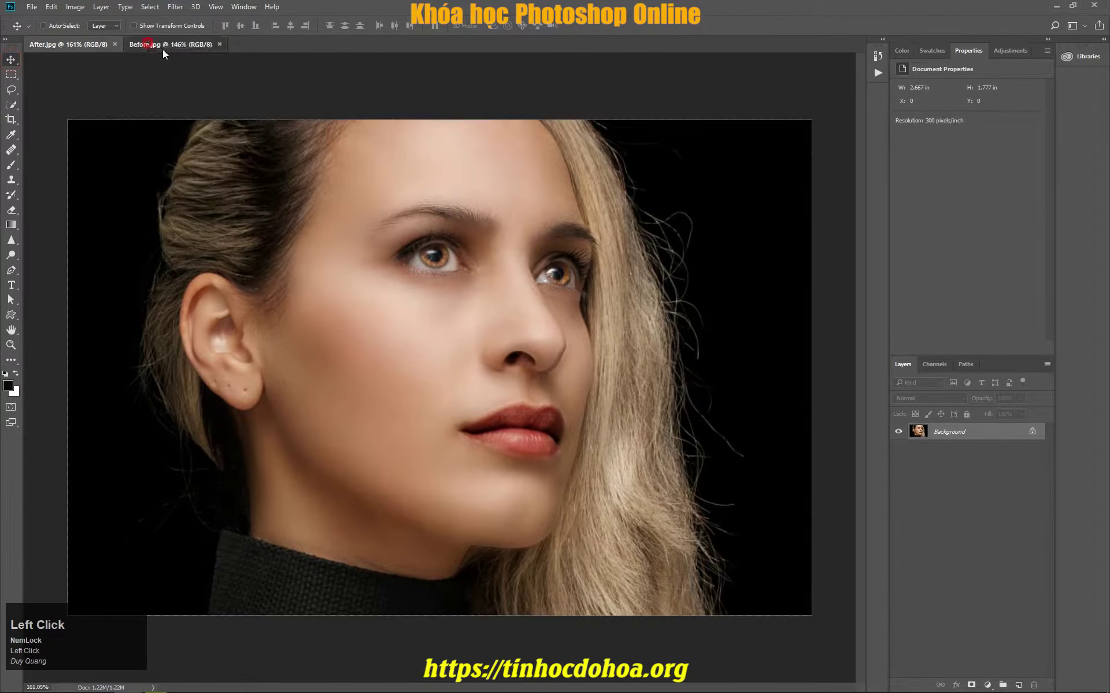
scroll("up", 3)
scroll("down", 3)
scroll("up", 3)
left_click(69, 41)
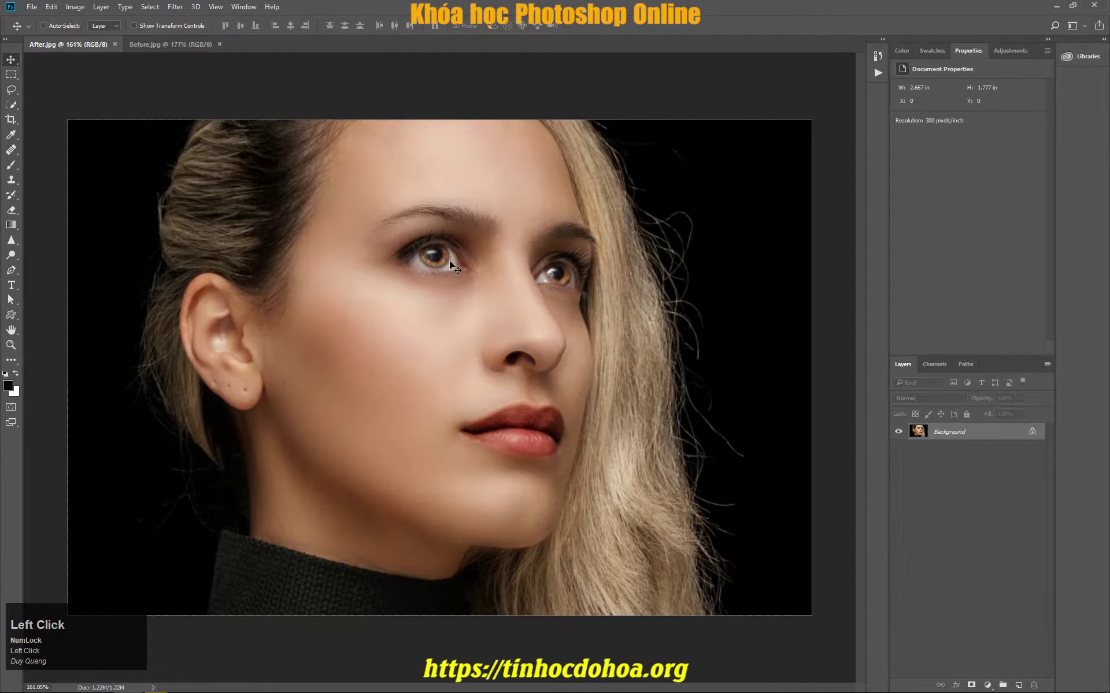
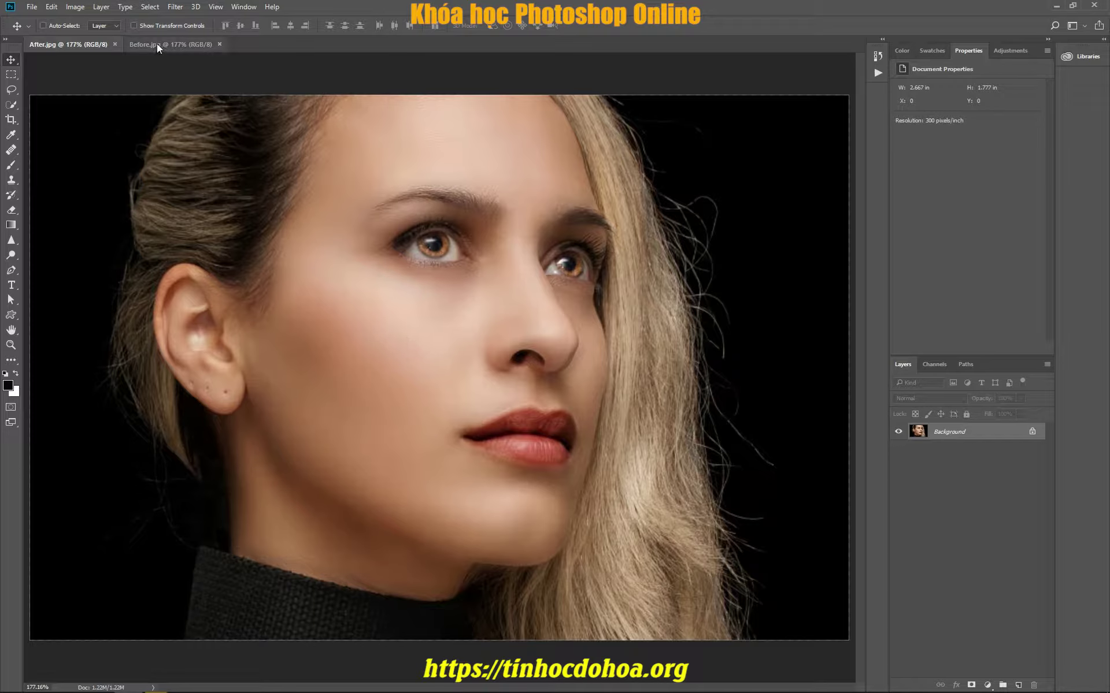
left_click(162, 47)
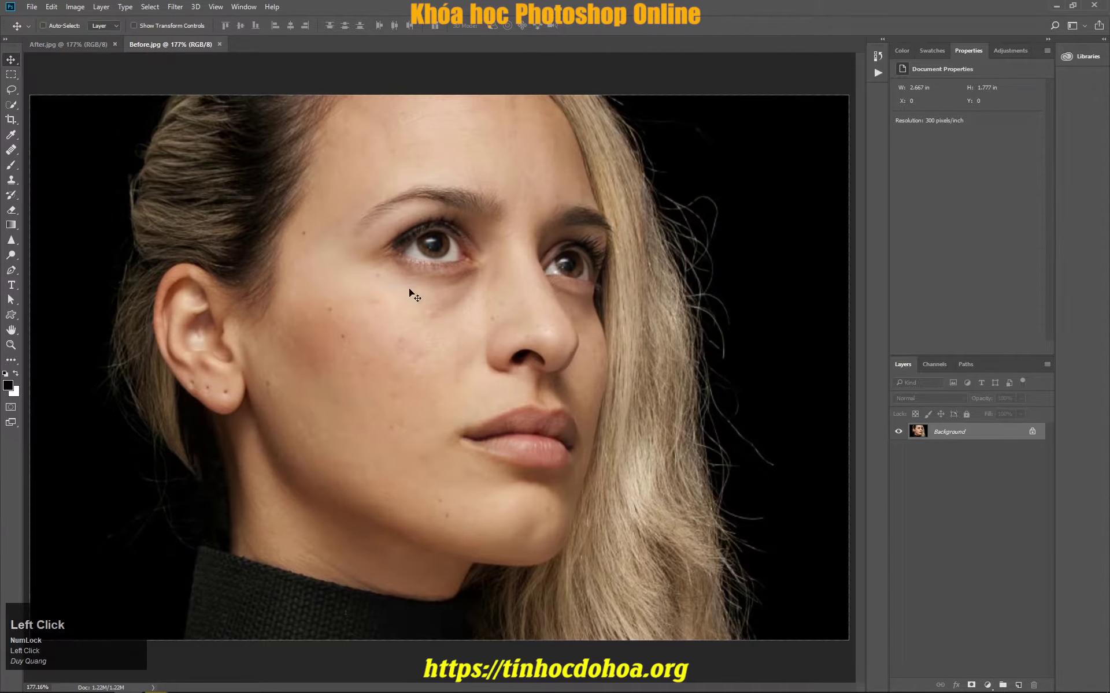
scroll("down", 3)
scroll("up", 3)
scroll("down", 3)
scroll("up", 3)
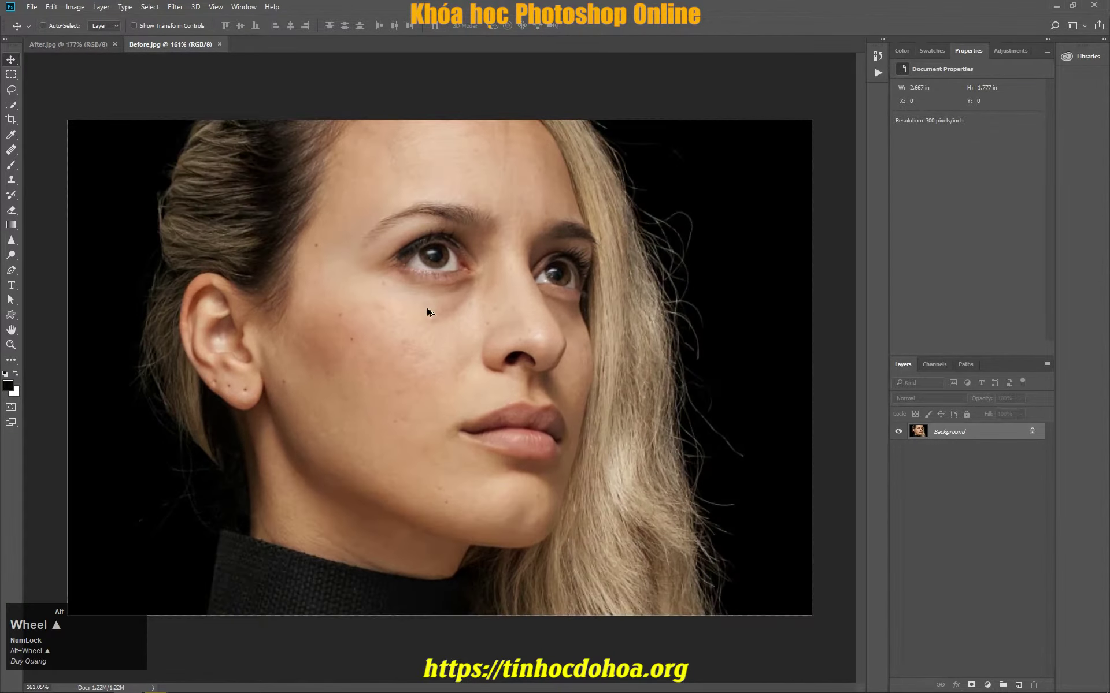
scroll("down", 3)
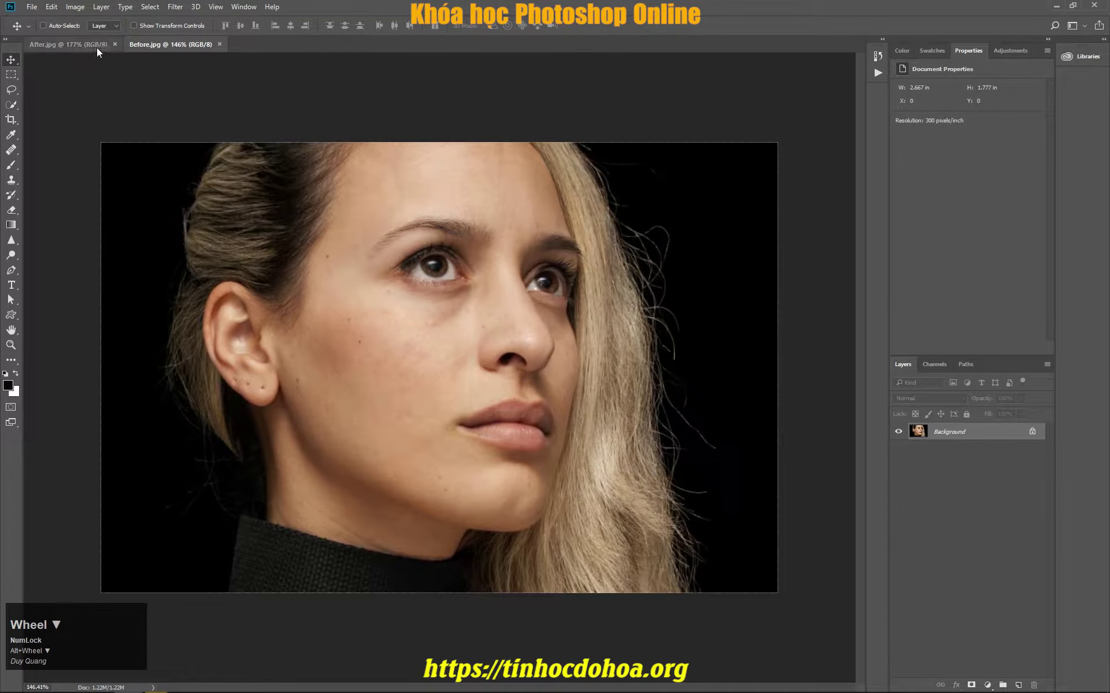
left_click(91, 44)
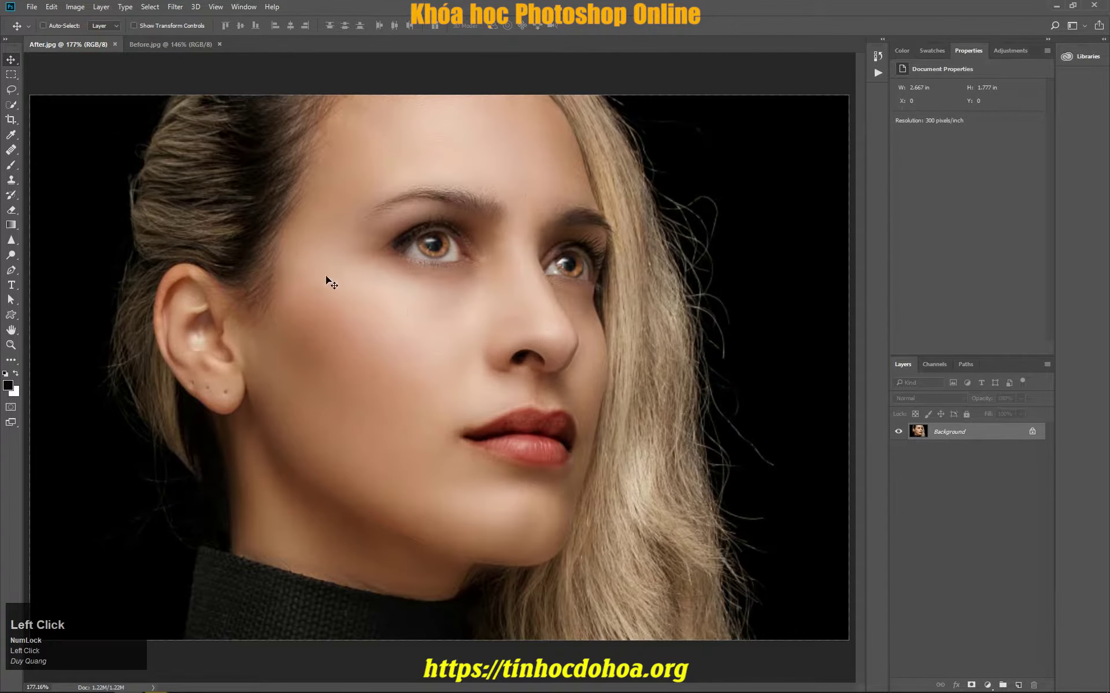
left_click(329, 136)
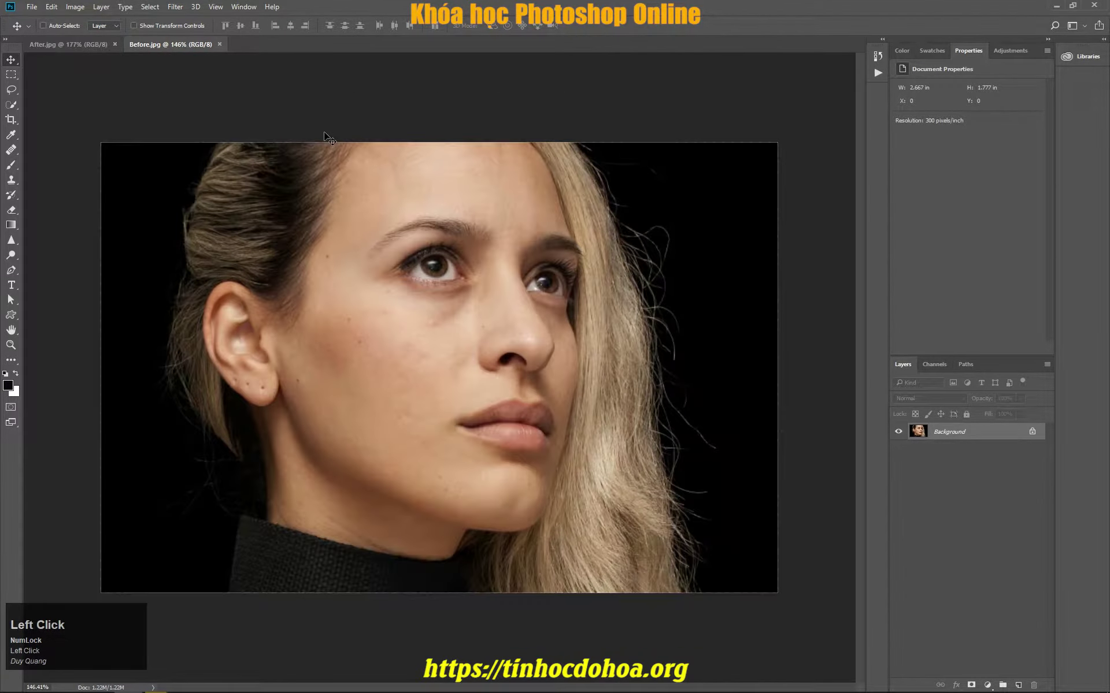
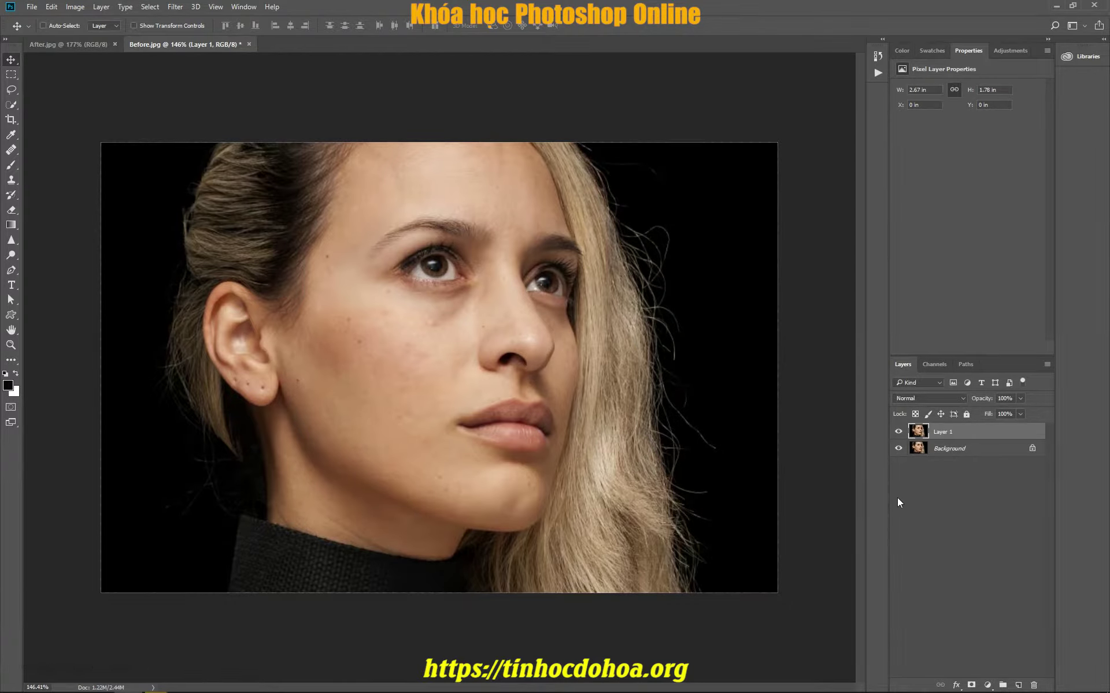
Duplicate the portrait layer and rename the top copy 'lay net'
key("ctrl+j")
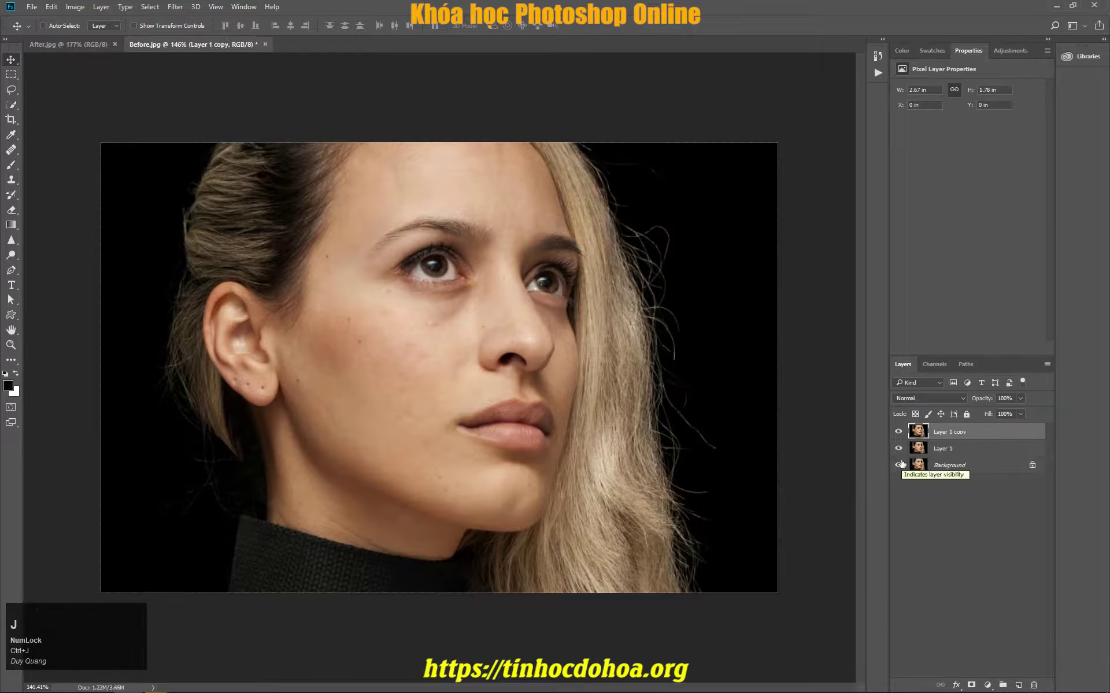
left_click(947, 435)
type("lay")
key("space")
type("net")
key("Return")
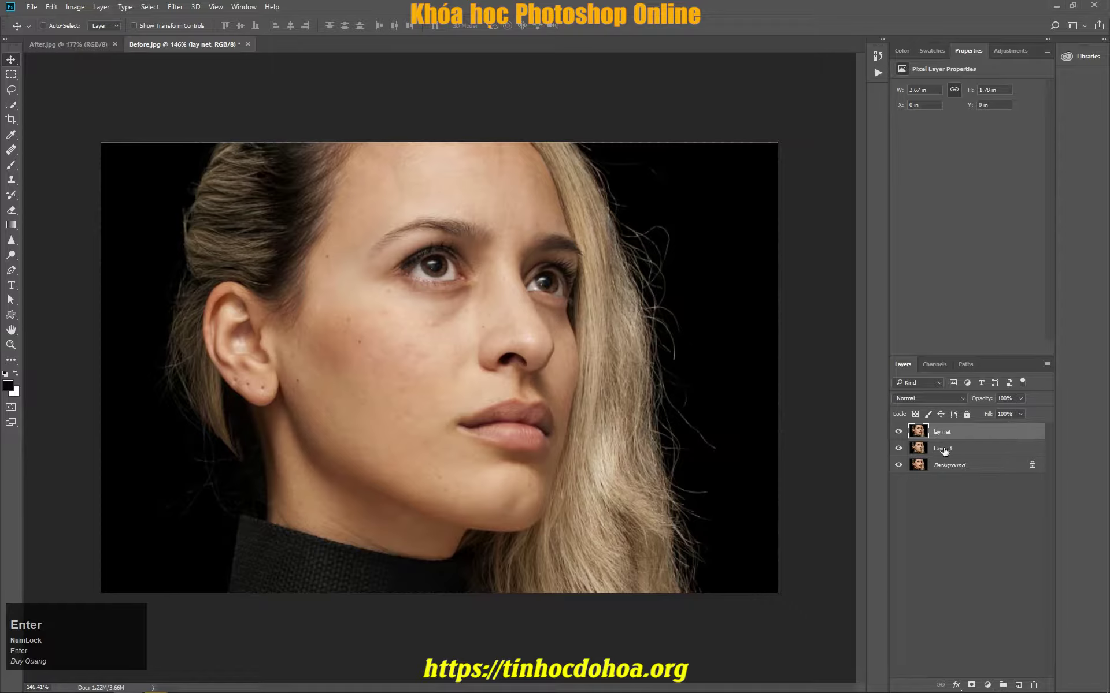
Rename the lower copy layer 'lam mo'
left_click(947, 450)
type("lam")
key("space")
type("o")
key("Return")
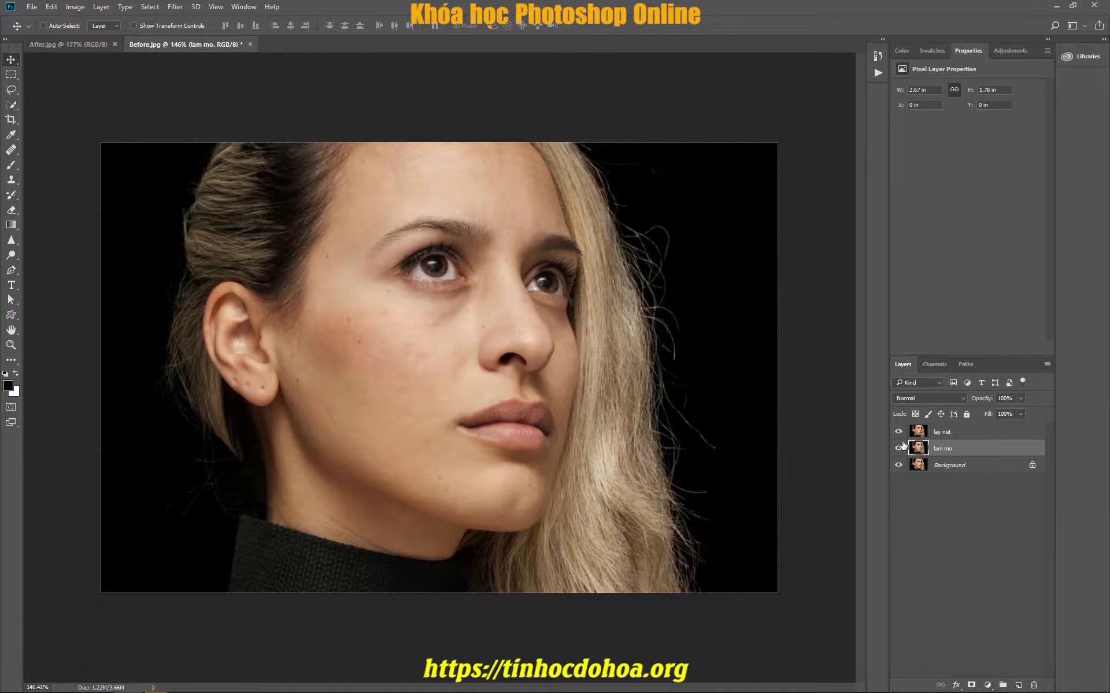
Convert lay net to a smart object and undo the Gaussian Blur tried on it
left_click(905, 450)
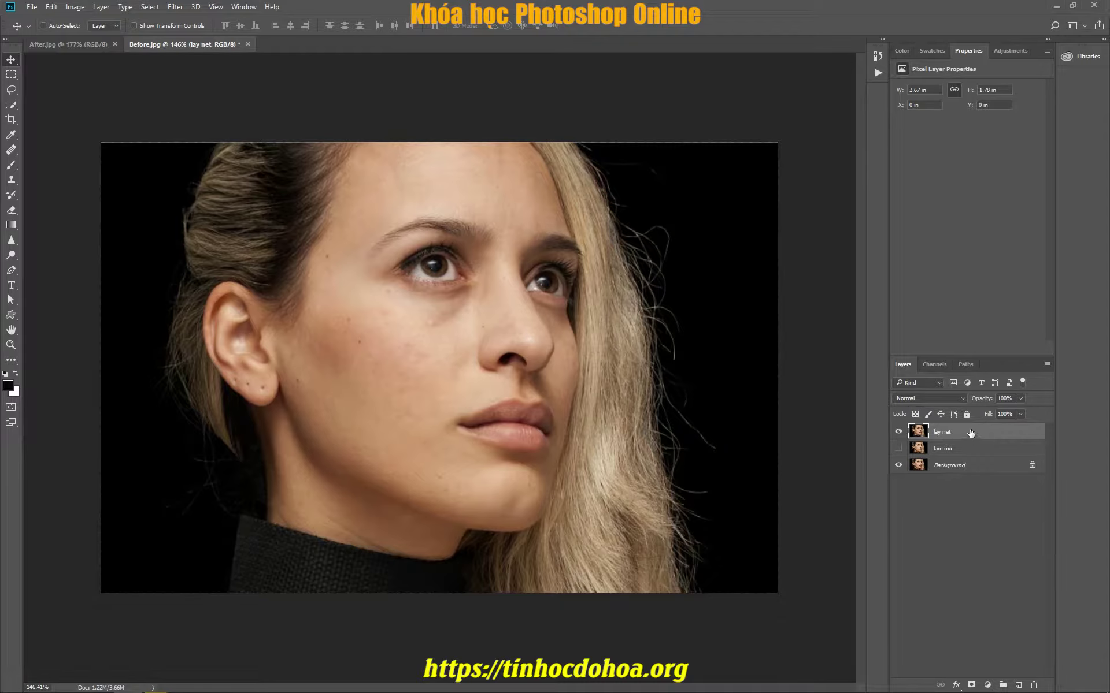
right_click(975, 432)
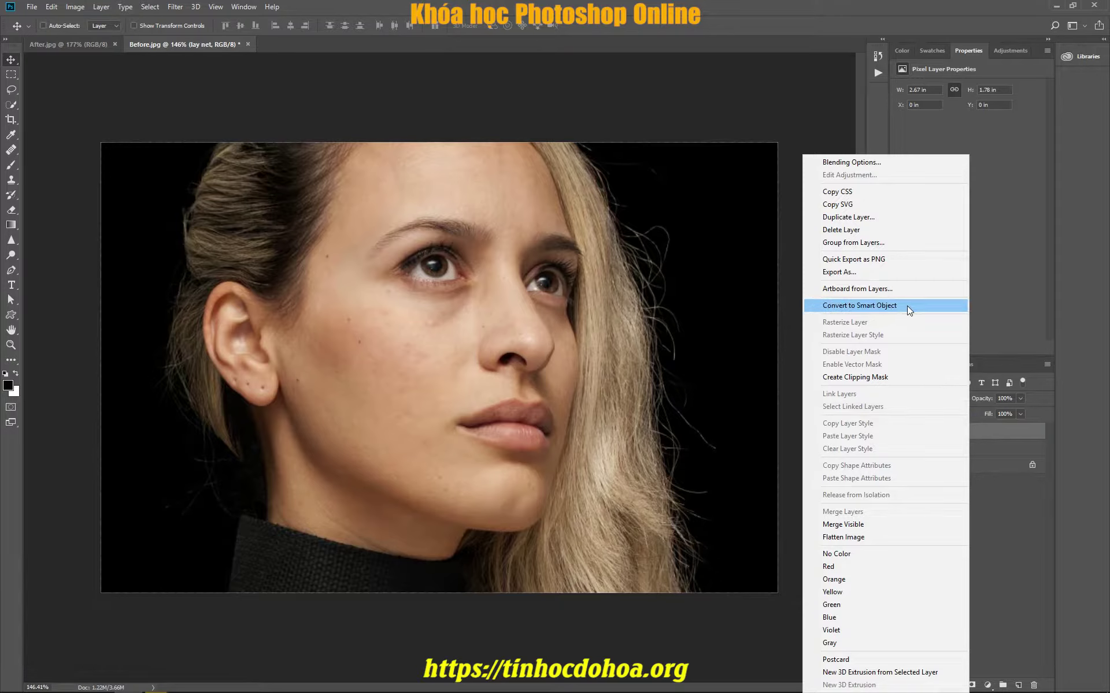
left_click(911, 309)
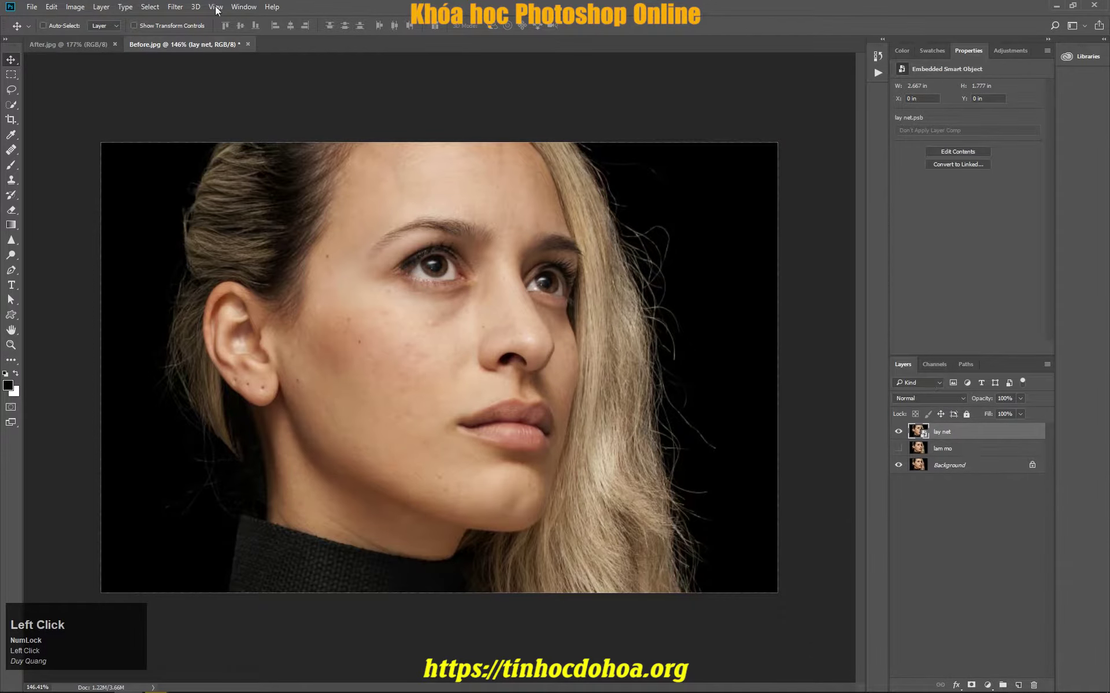
left_click(183, 6)
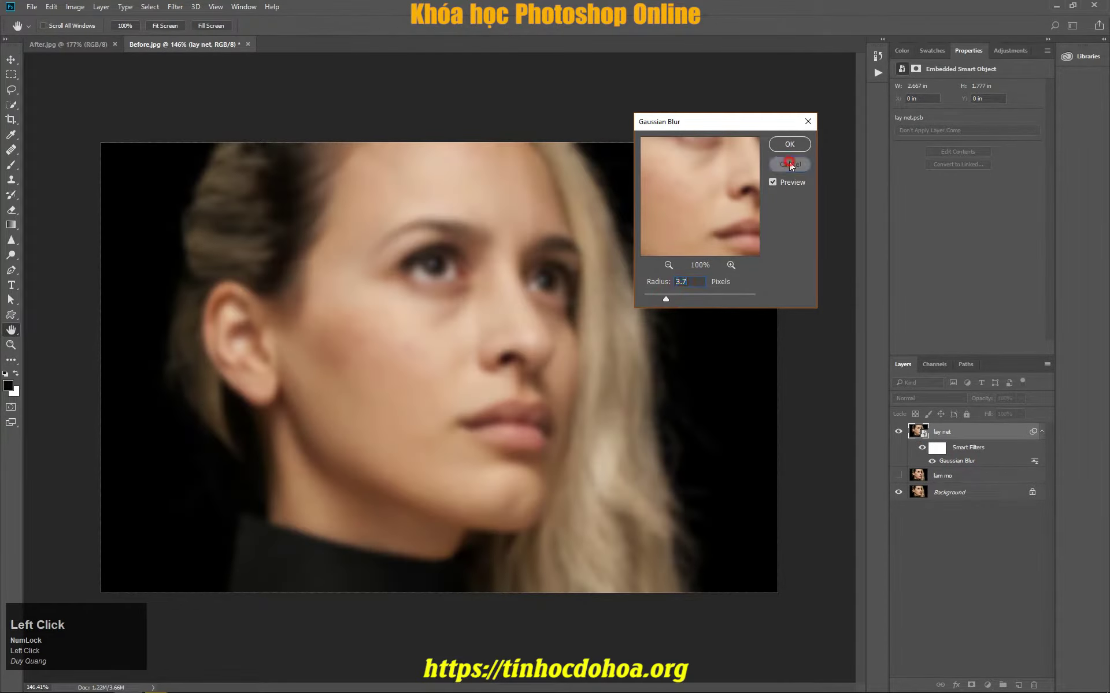
key("z")
Apply High Pass to lay net with the radius lowered to 1.5 pixels
left_click(177, 5)
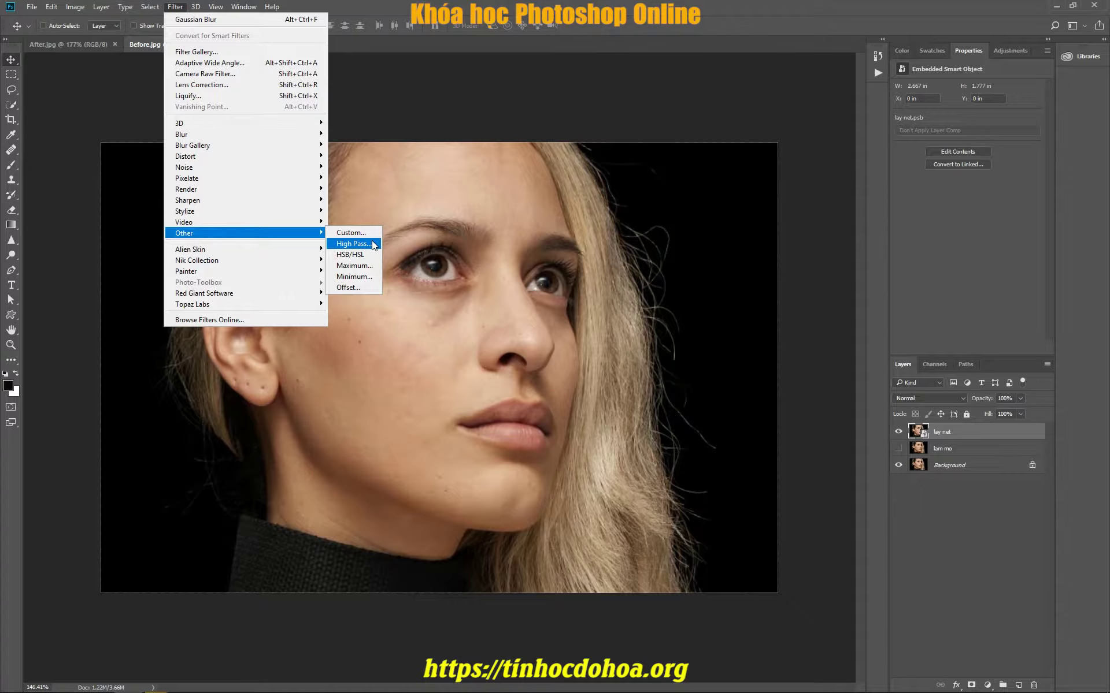
left_click_drag(376, 244, 22, 23)
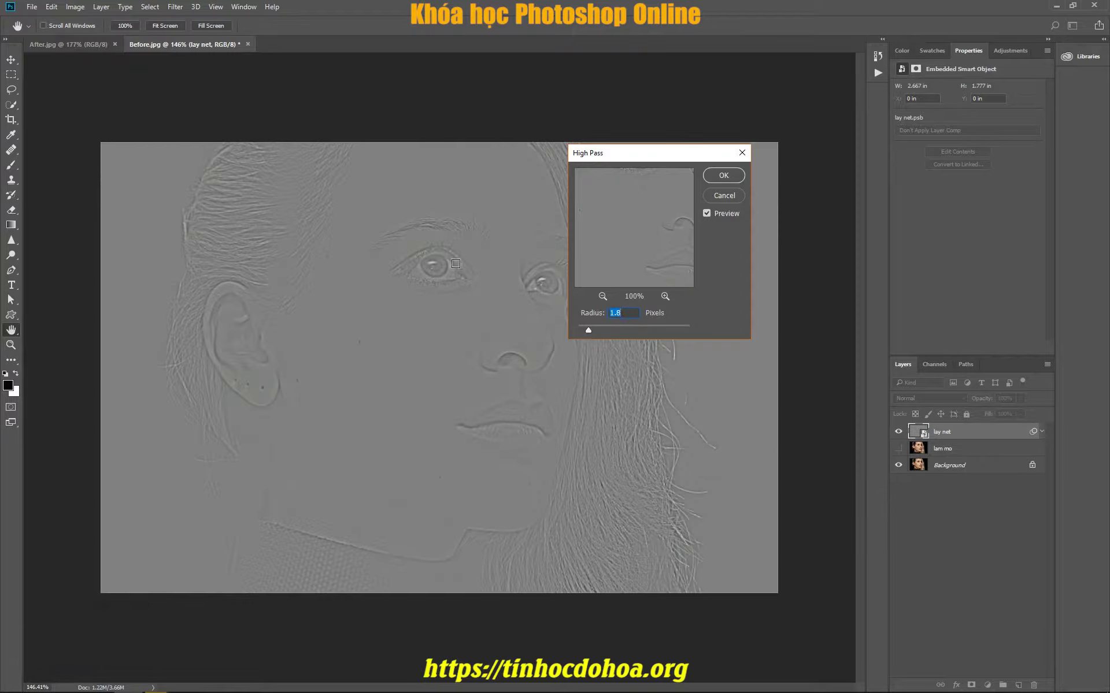
left_click_drag(591, 335, 633, 329)
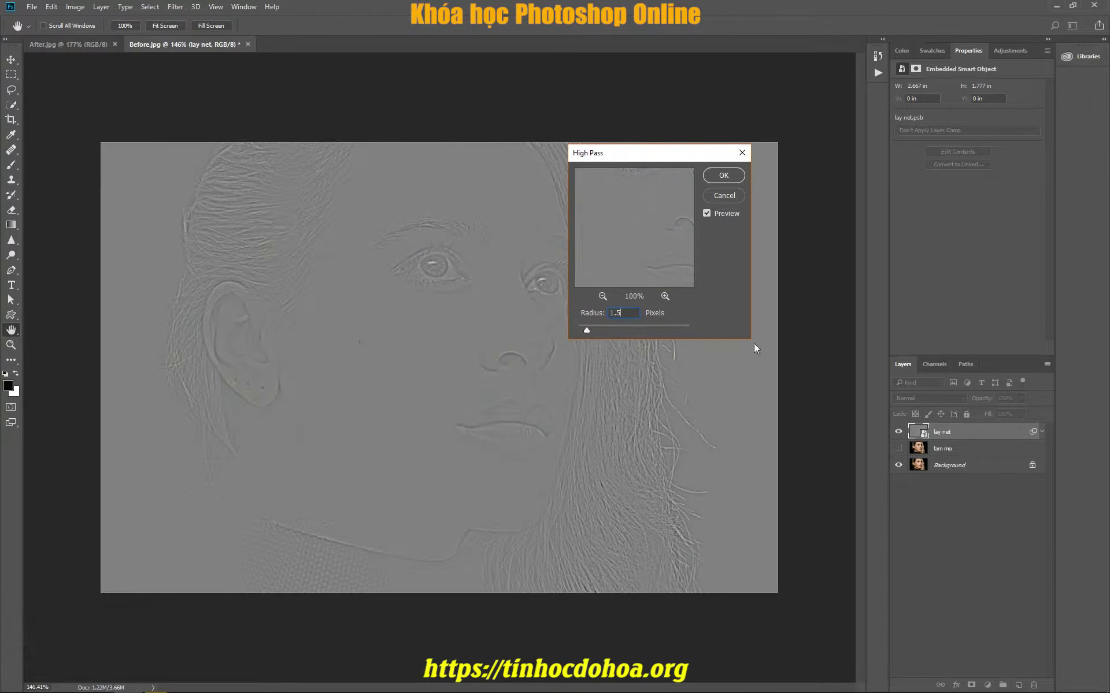
Set lay net's blend mode to Linear Light and show the lam mo layer
left_click(730, 174)
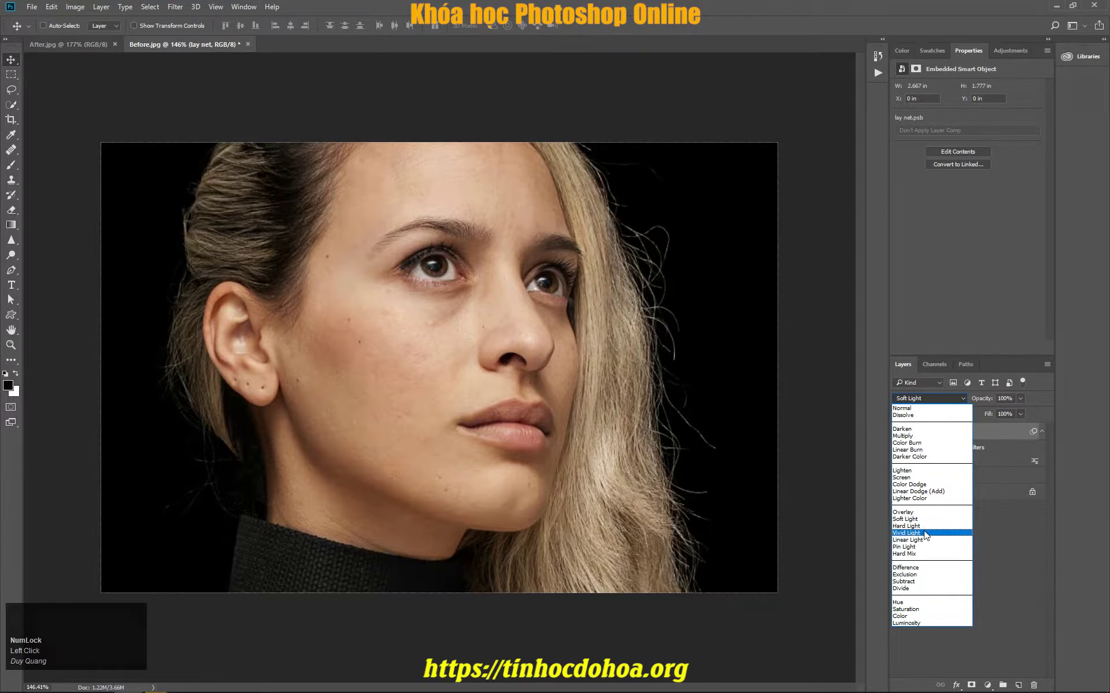
left_click(920, 550)
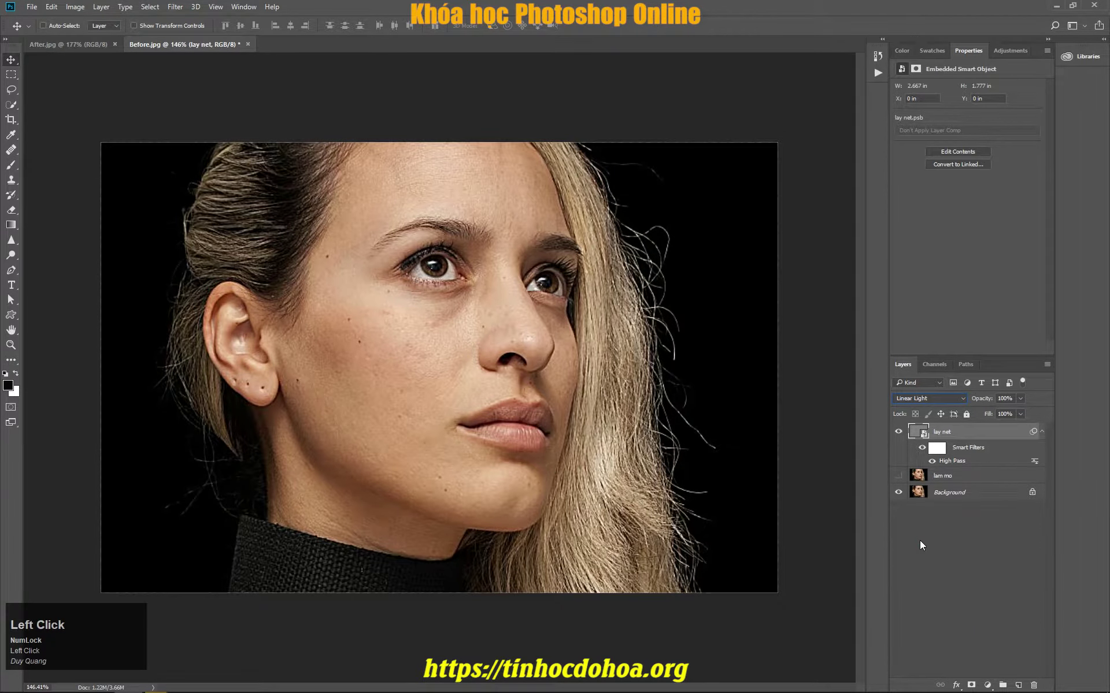
left_click(946, 546)
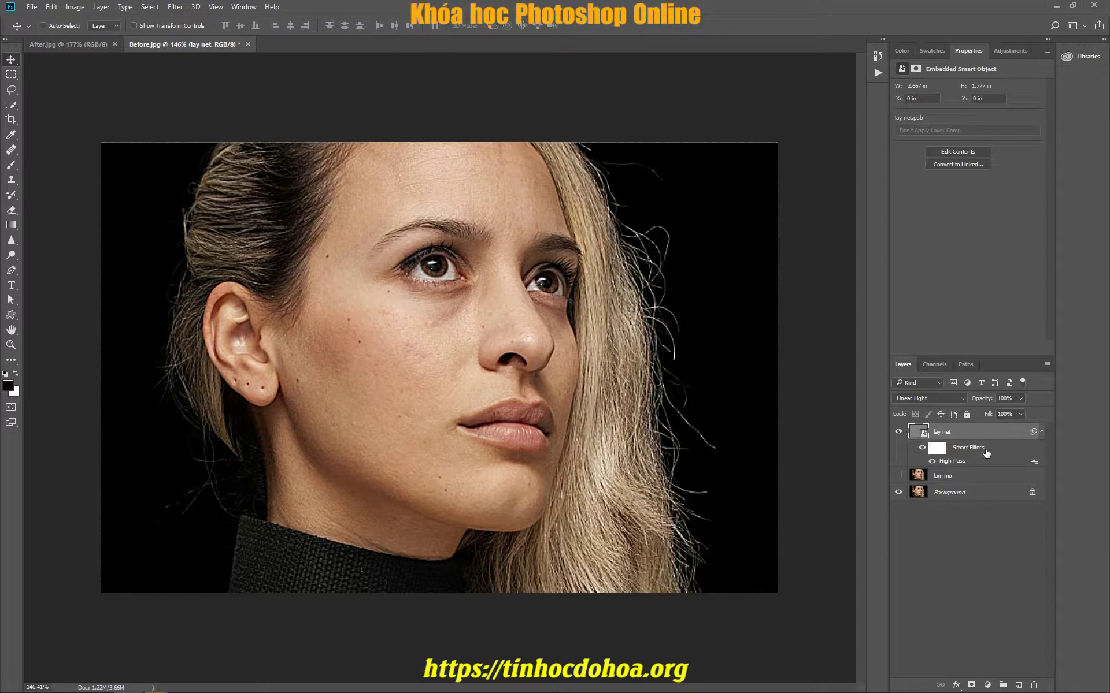
Hide lay net, convert lam mo to a smart object and start a Gaussian Blur on it
left_click(904, 478)
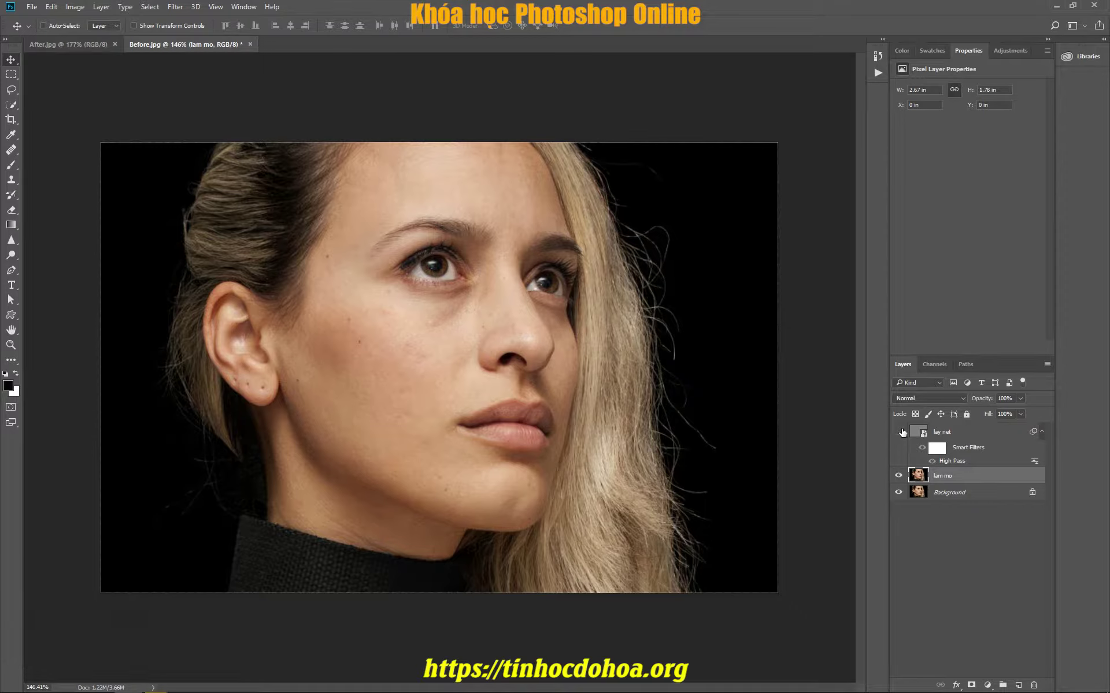
right_click(989, 478)
left_click(919, 306)
left_click(183, 6)
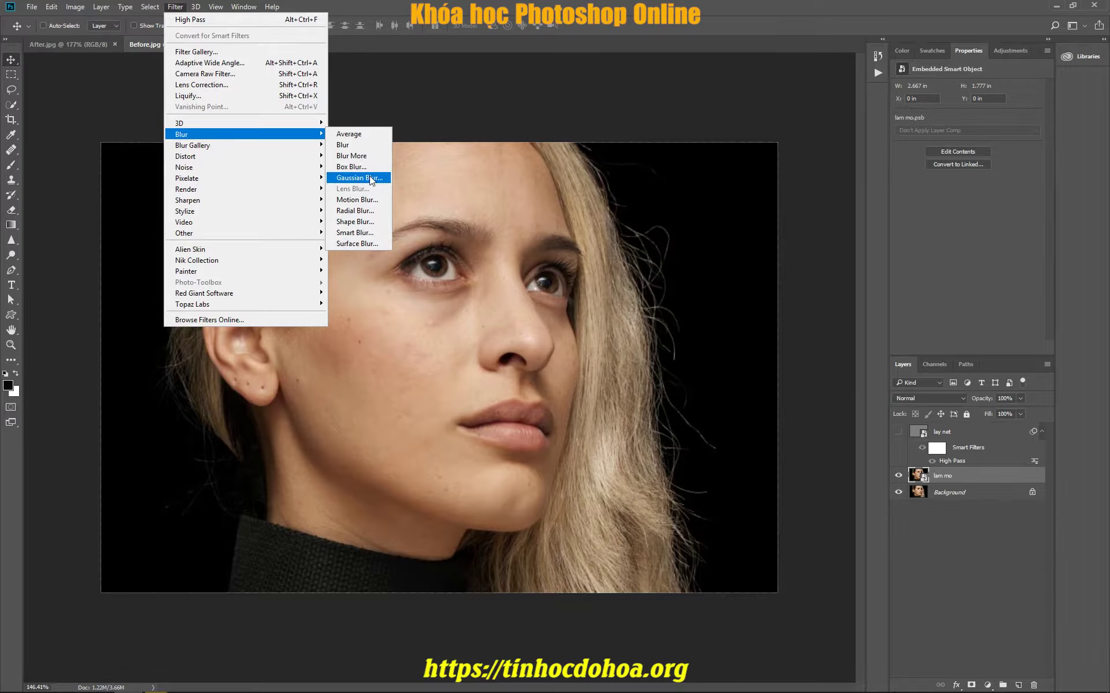
left_click(346, 182)
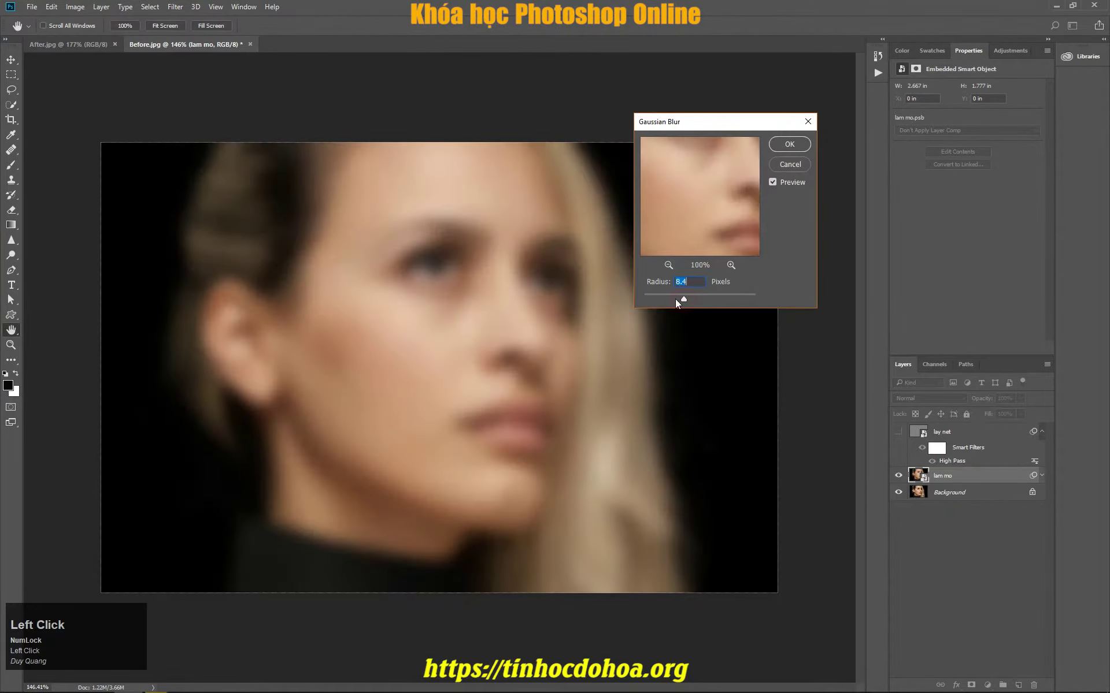
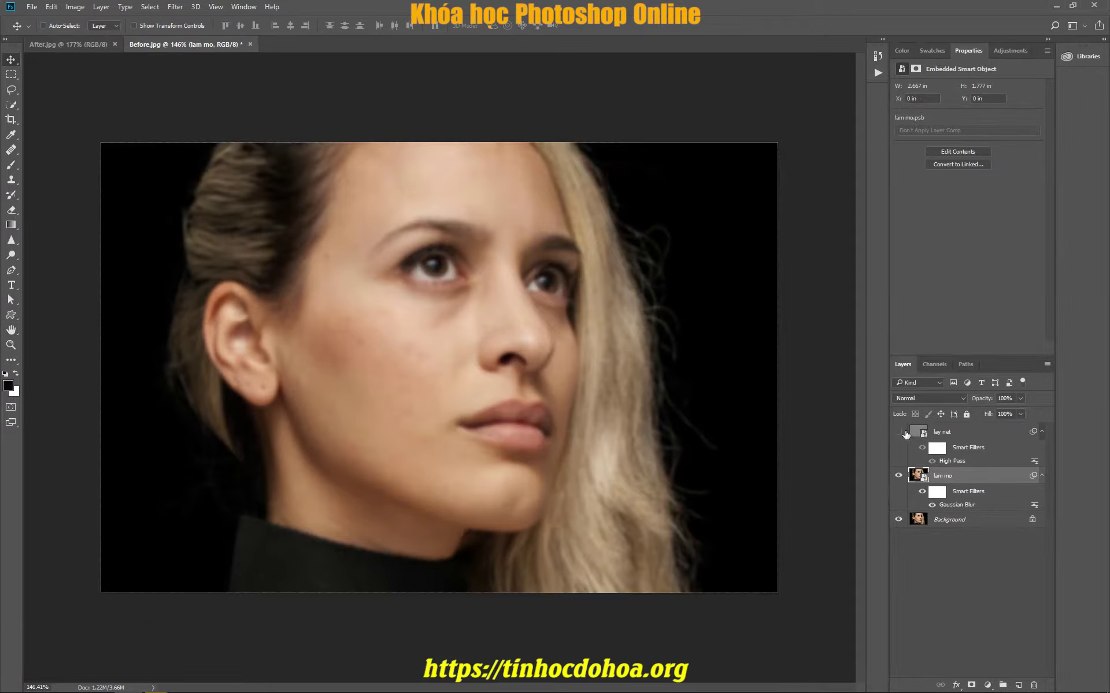
Group lay net and lam mo into a new group named 'da mat'
left_click(904, 431)
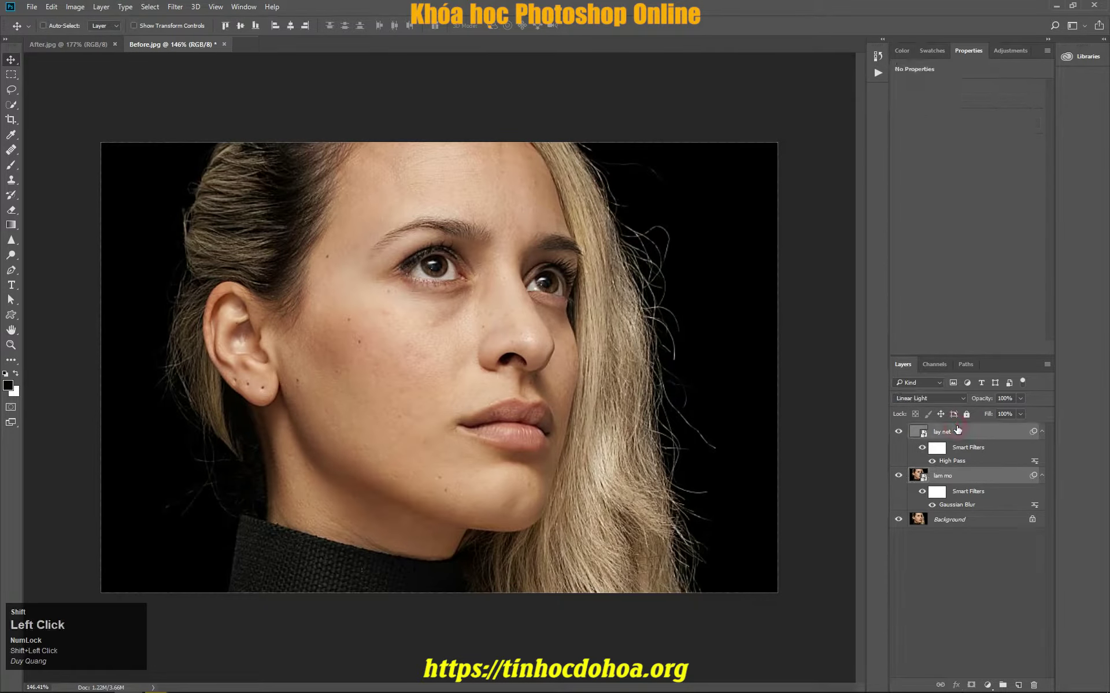
right_click(987, 431)
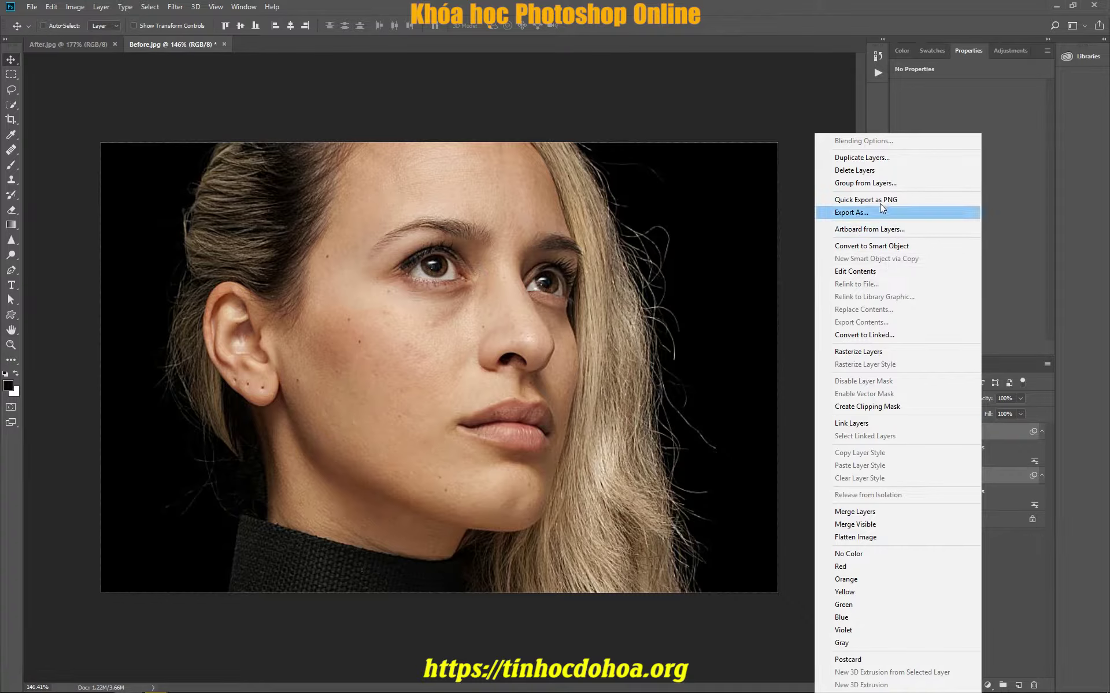
left_click(888, 191)
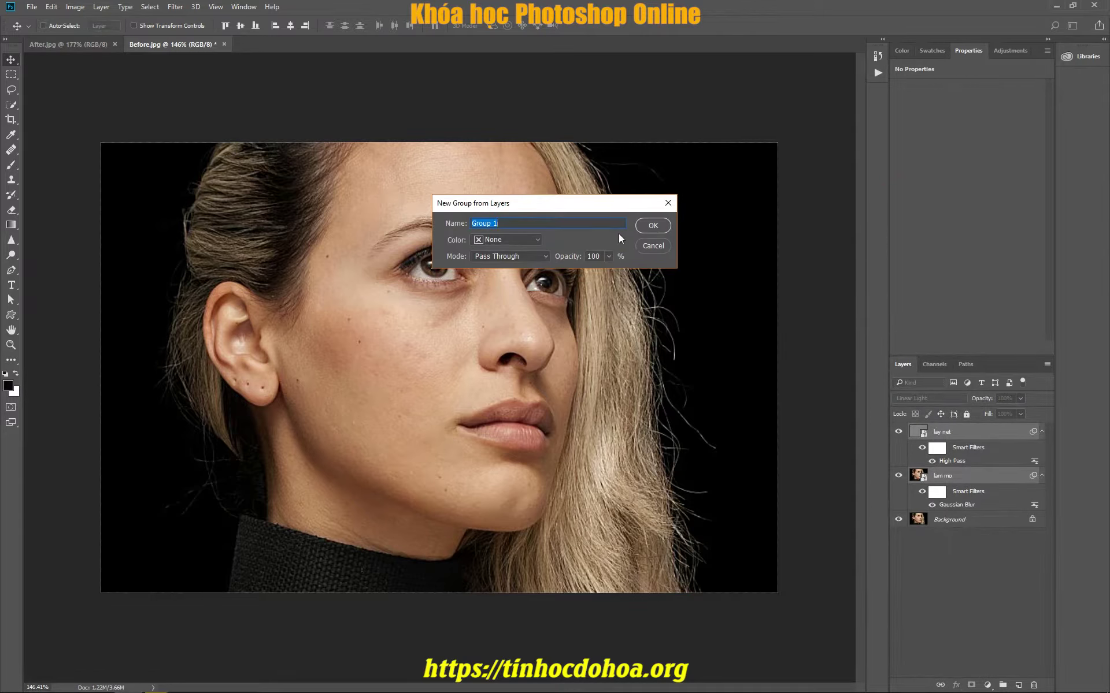
type("da")
key("space")
type("met")
key("BackSpace")
type("at")
key("Return")
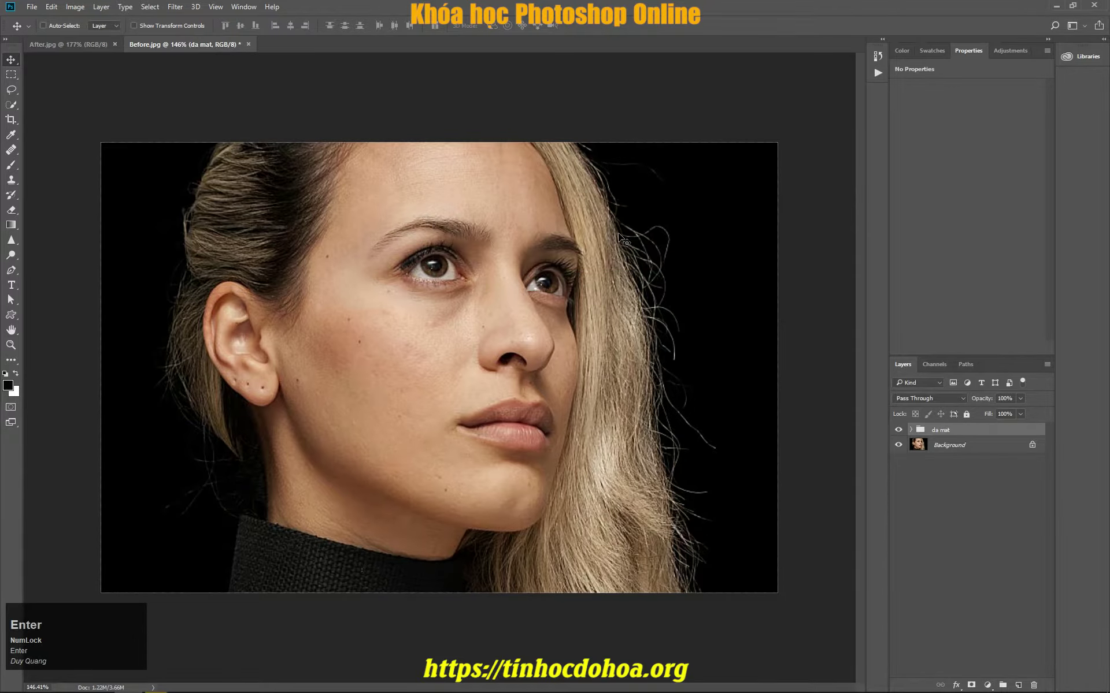
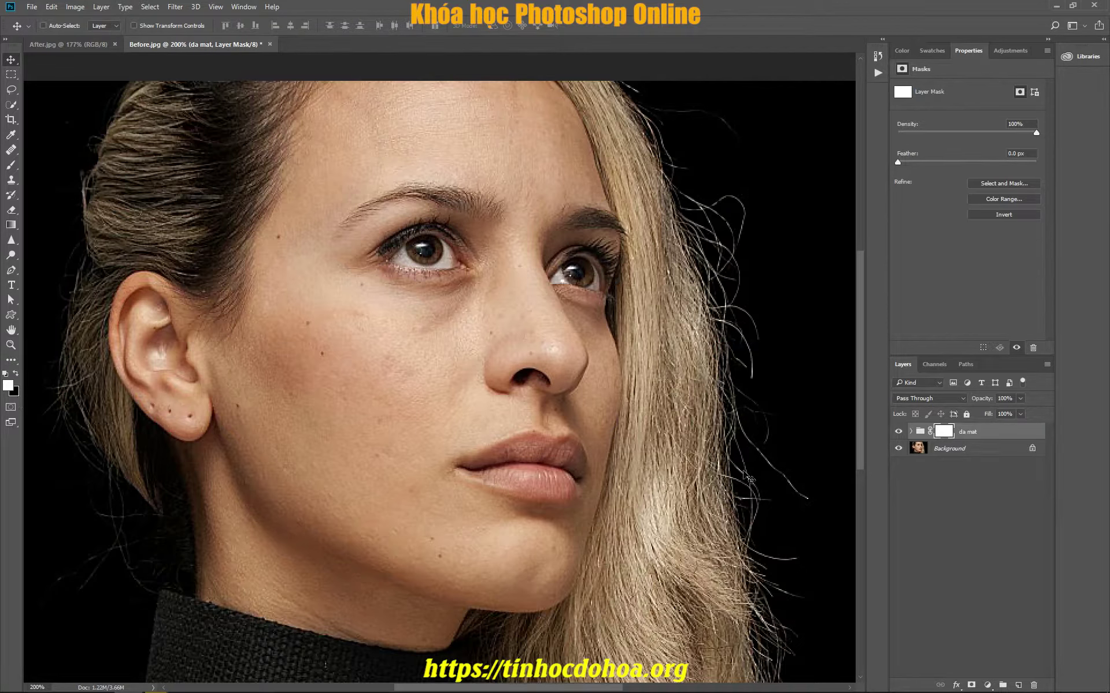
Add a layer mask to the da mat group and fill it with black
left_click(55, 12)
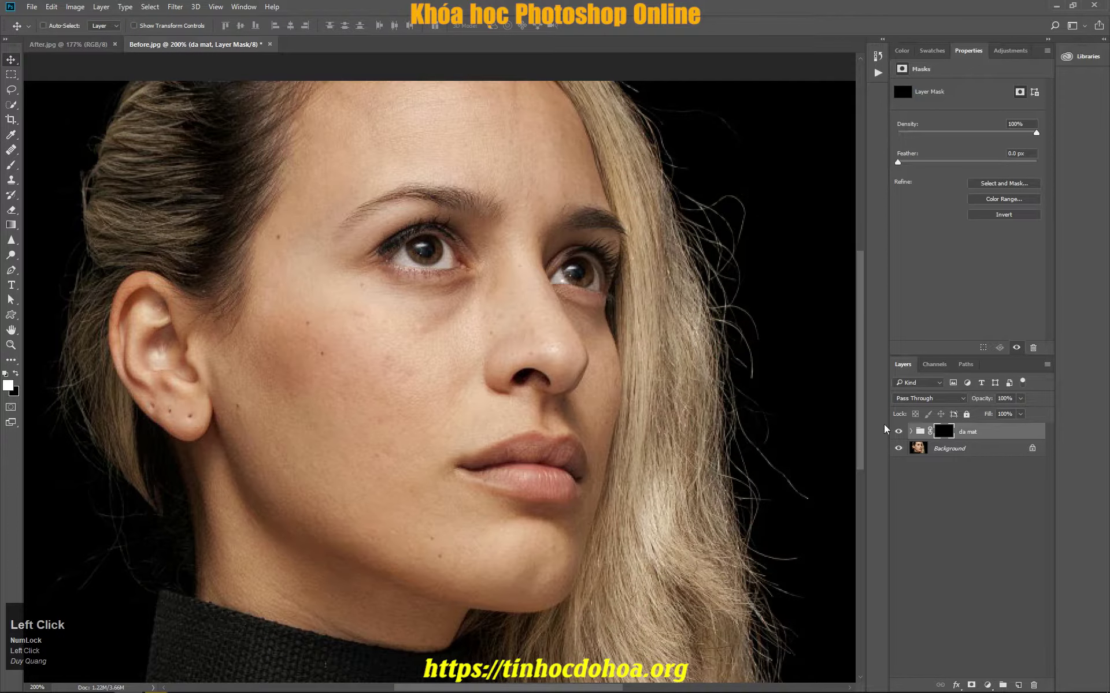
key("z")
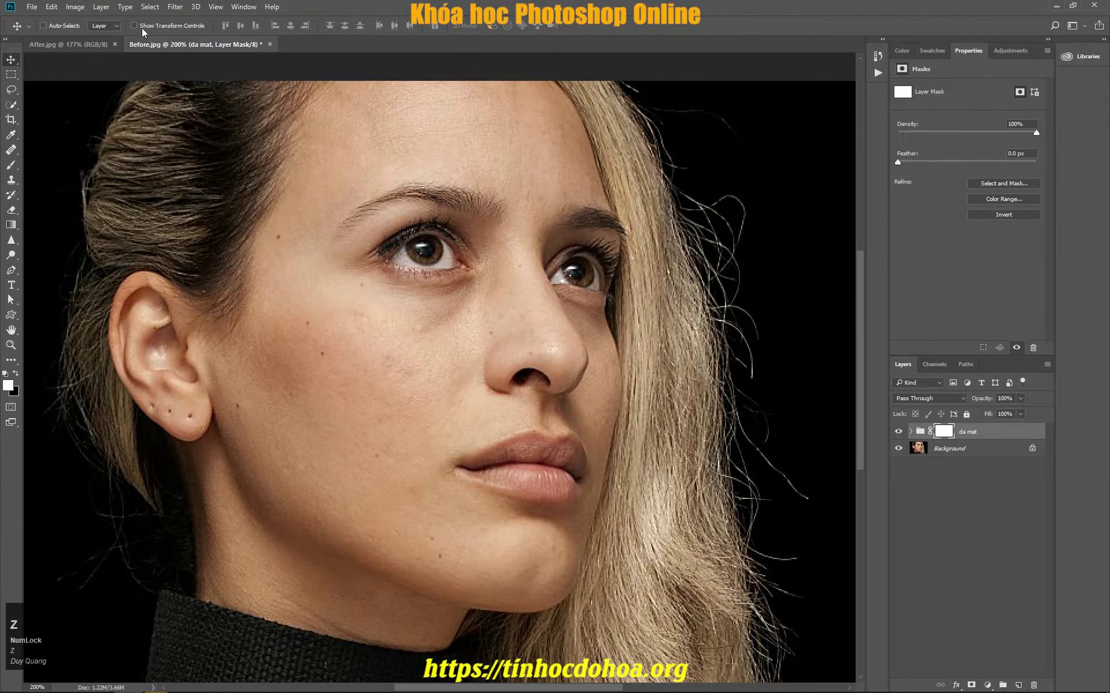
left_click(151, 7)
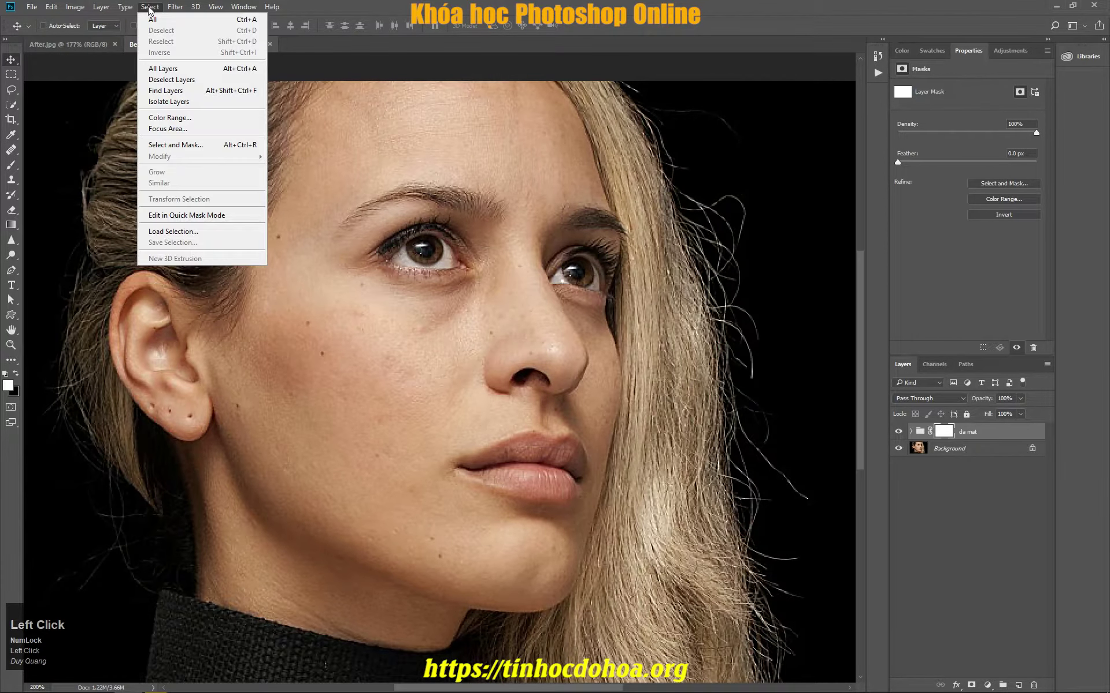
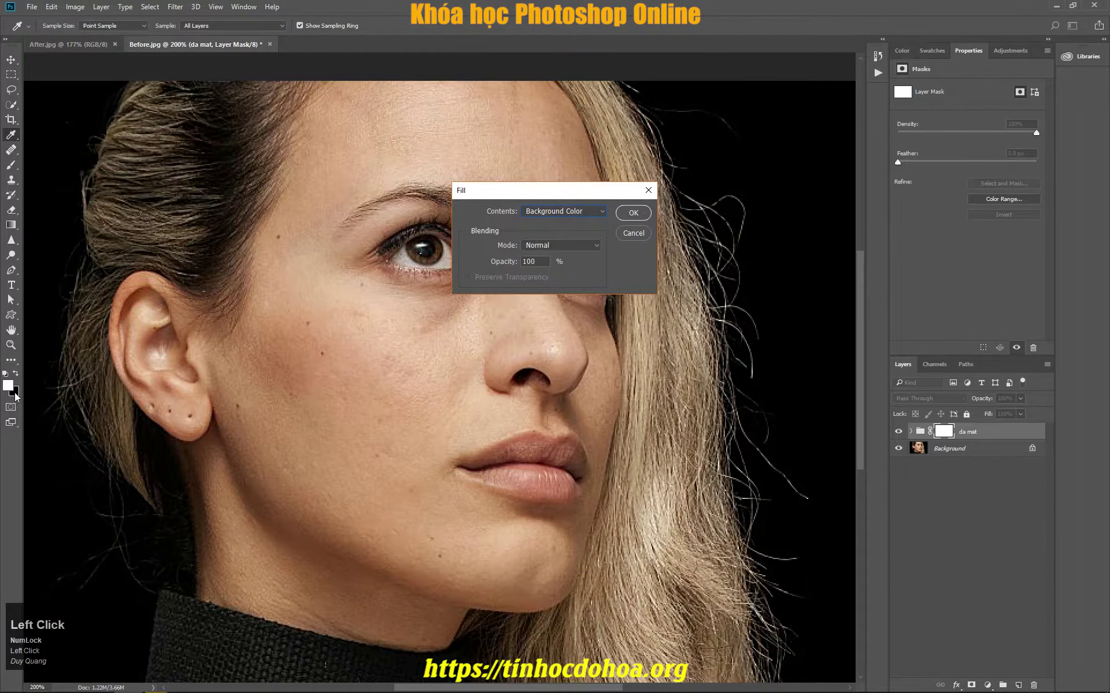
left_click(626, 213)
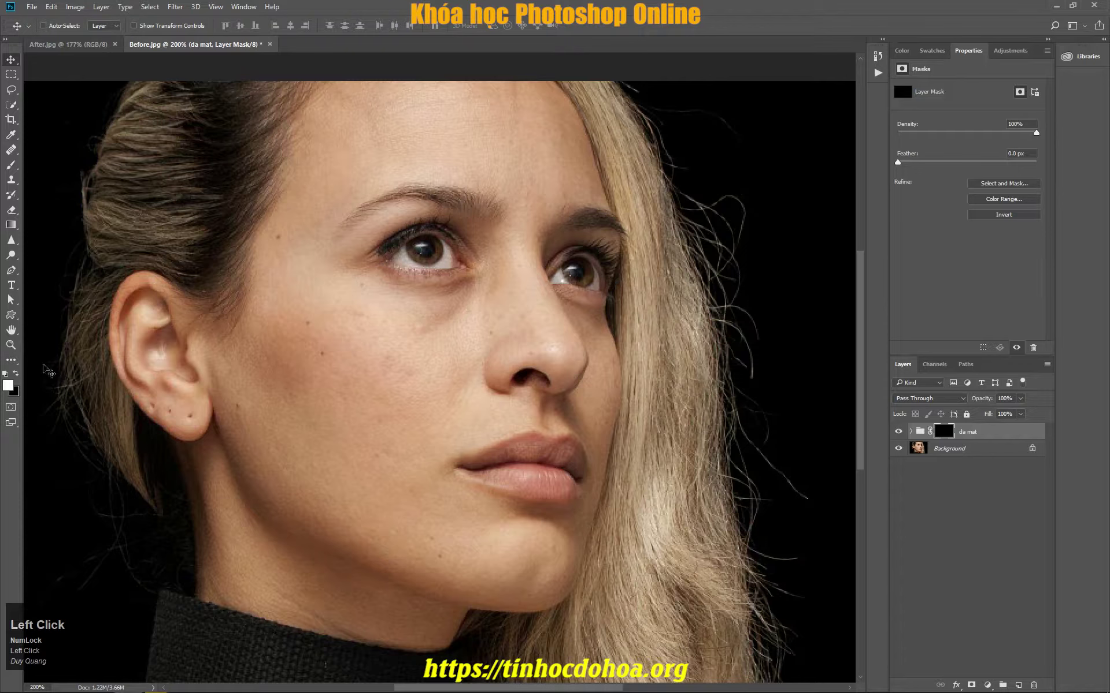
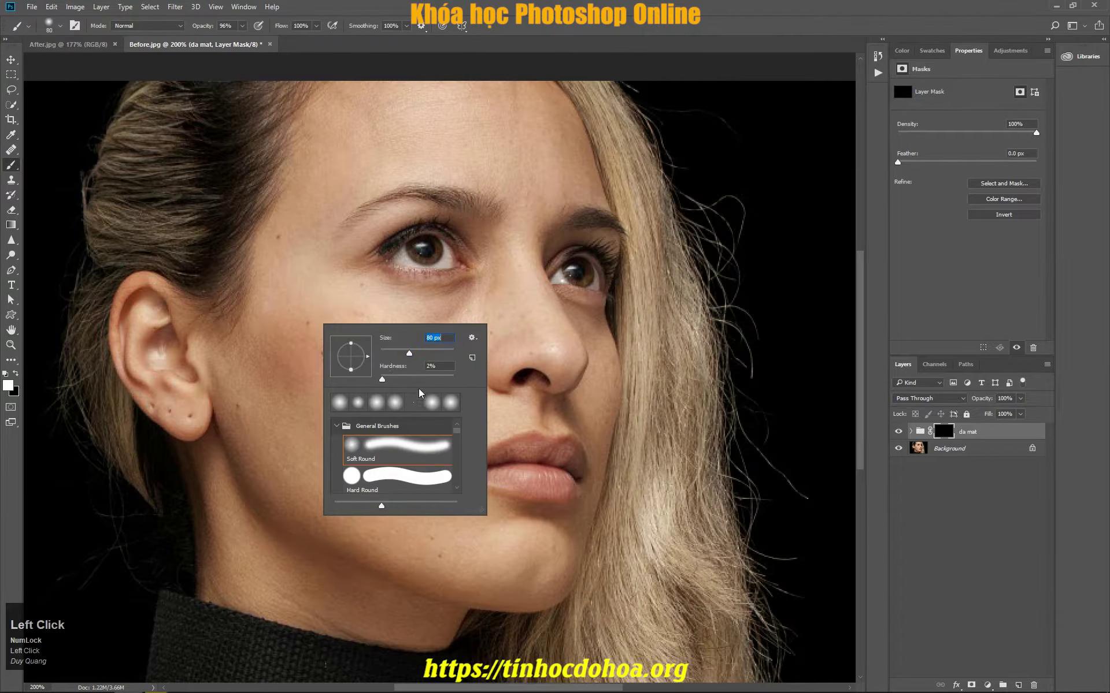
Expand the da mat group to show lay net and lam mo with their smart filters
scroll("up", 3)
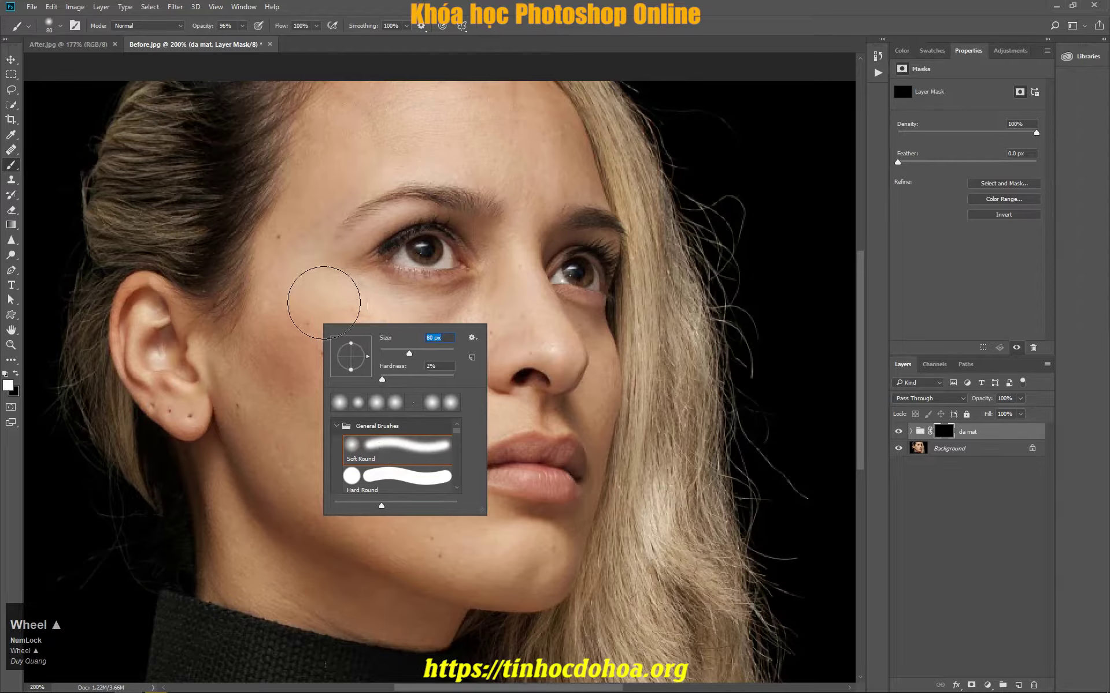
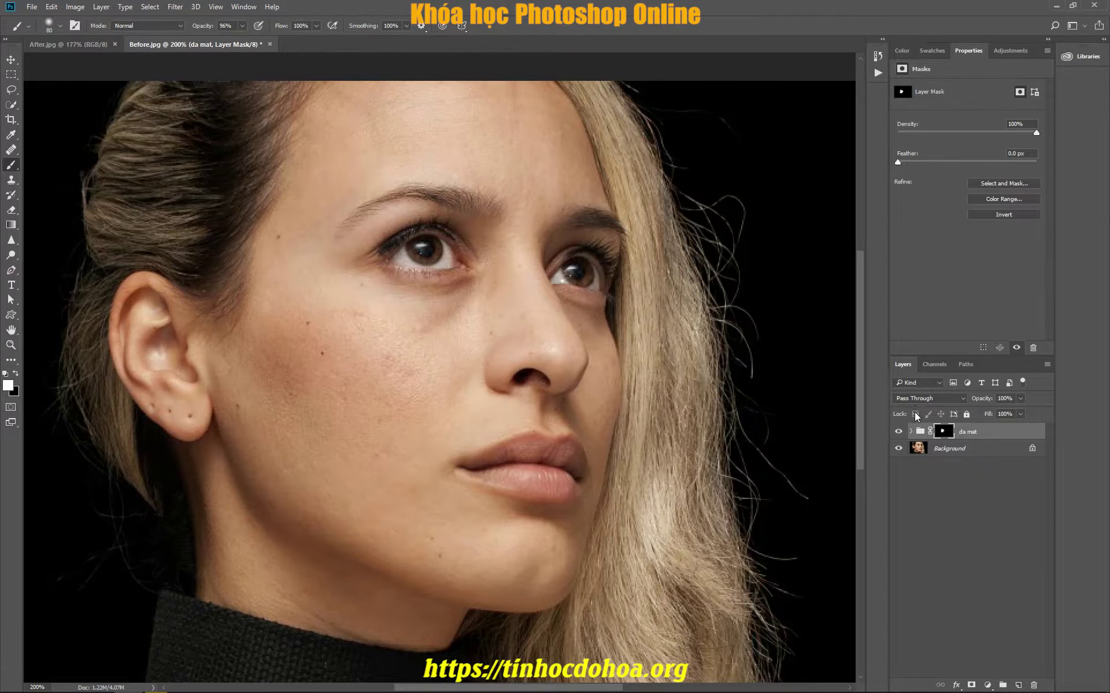
right_click(947, 435)
left_click(954, 456)
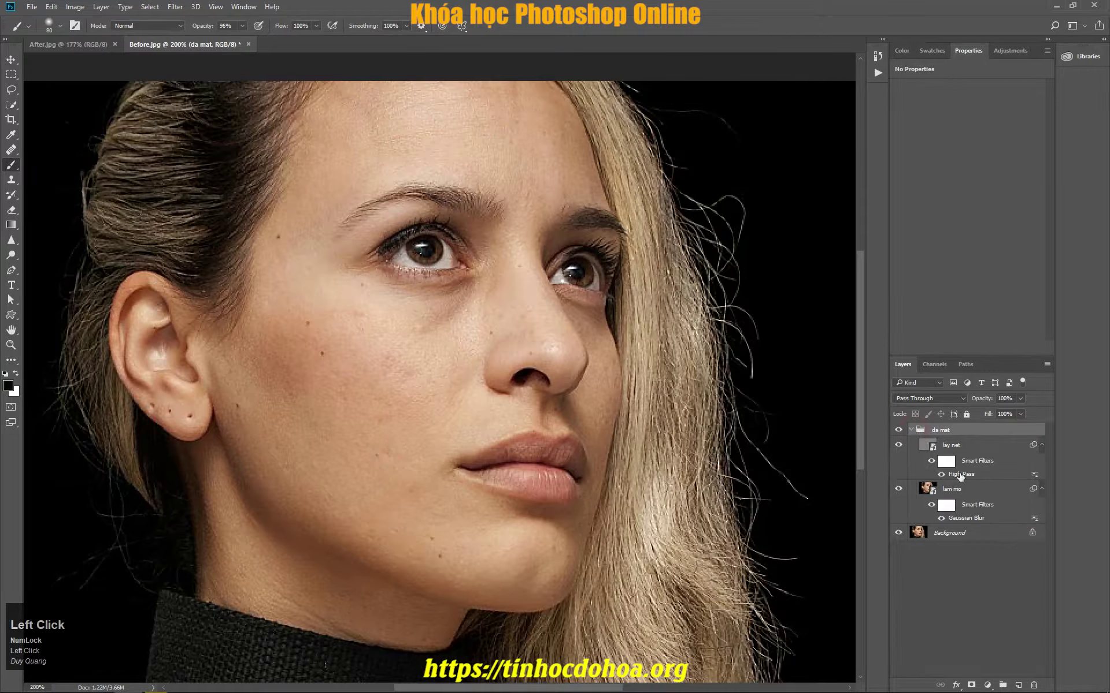
Reopen lam mo's Gaussian Blur and raise the radius to about 27.7 pixels
left_click(964, 522)
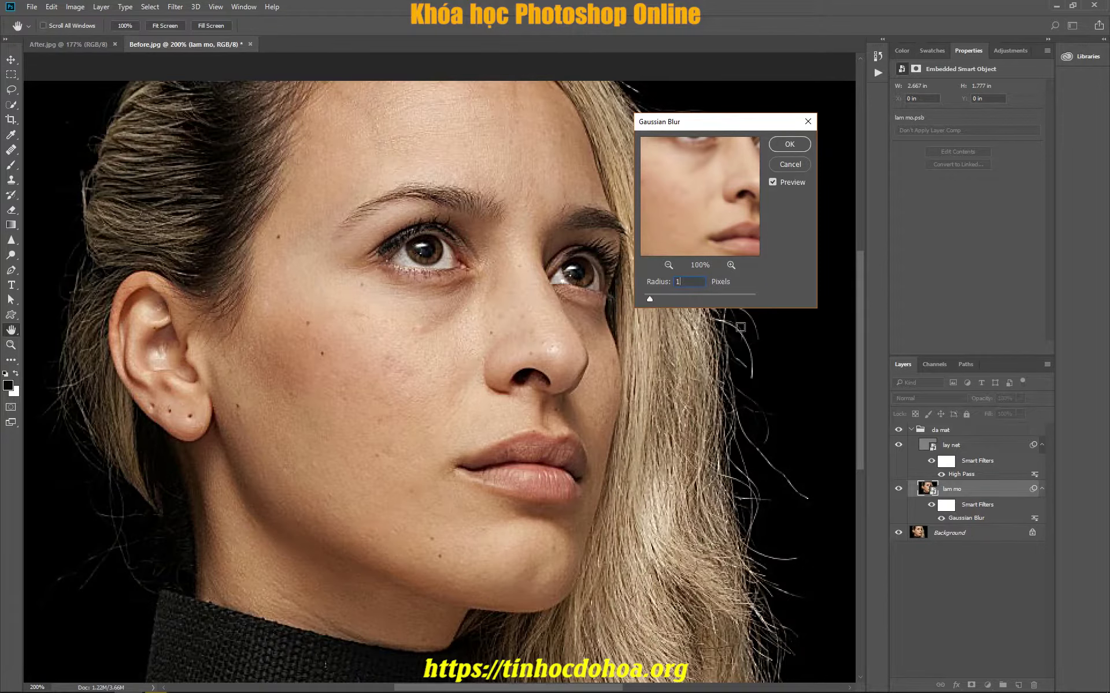
left_click(685, 308)
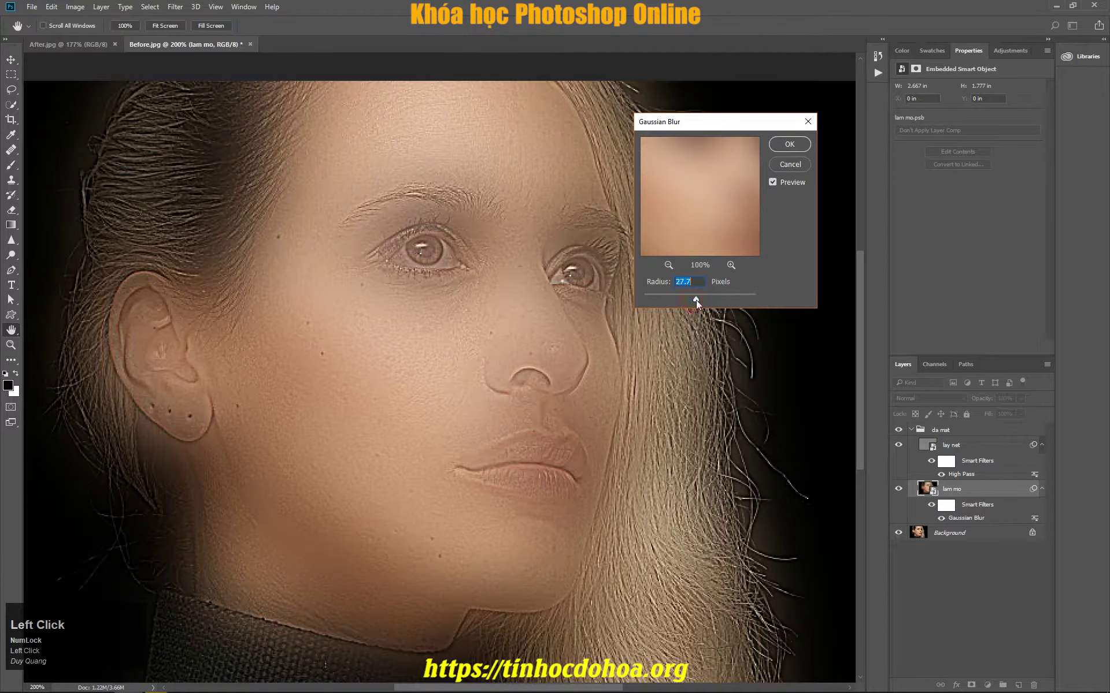
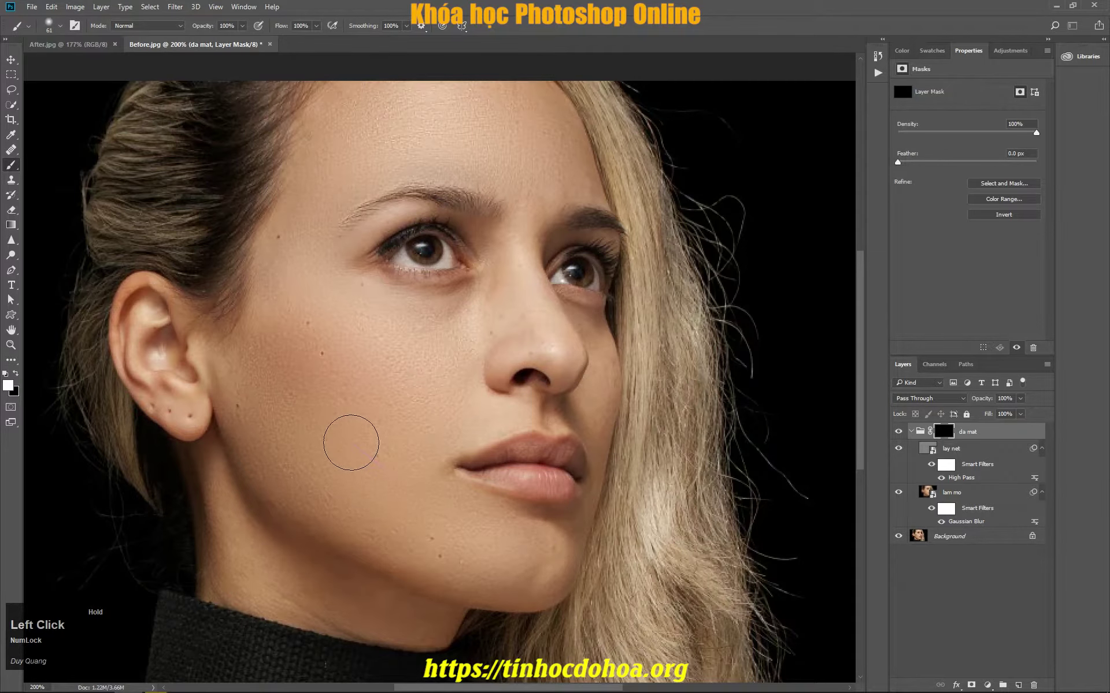
Target the da mat group's mask for painting white over the skin
left_click(971, 448)
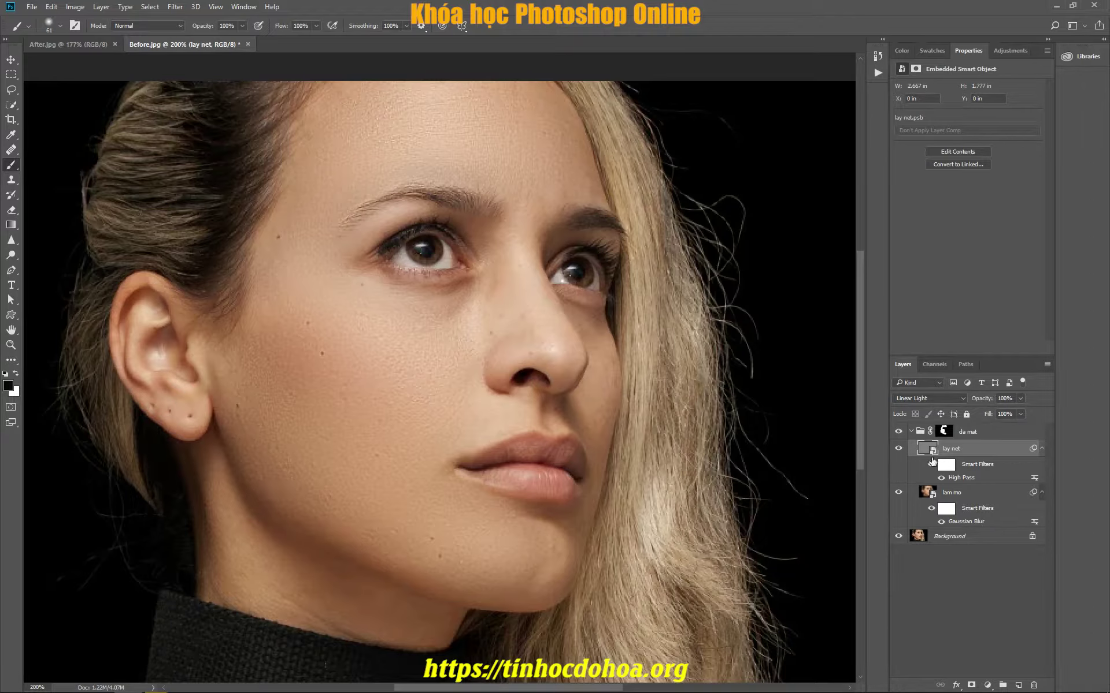
left_click(952, 433)
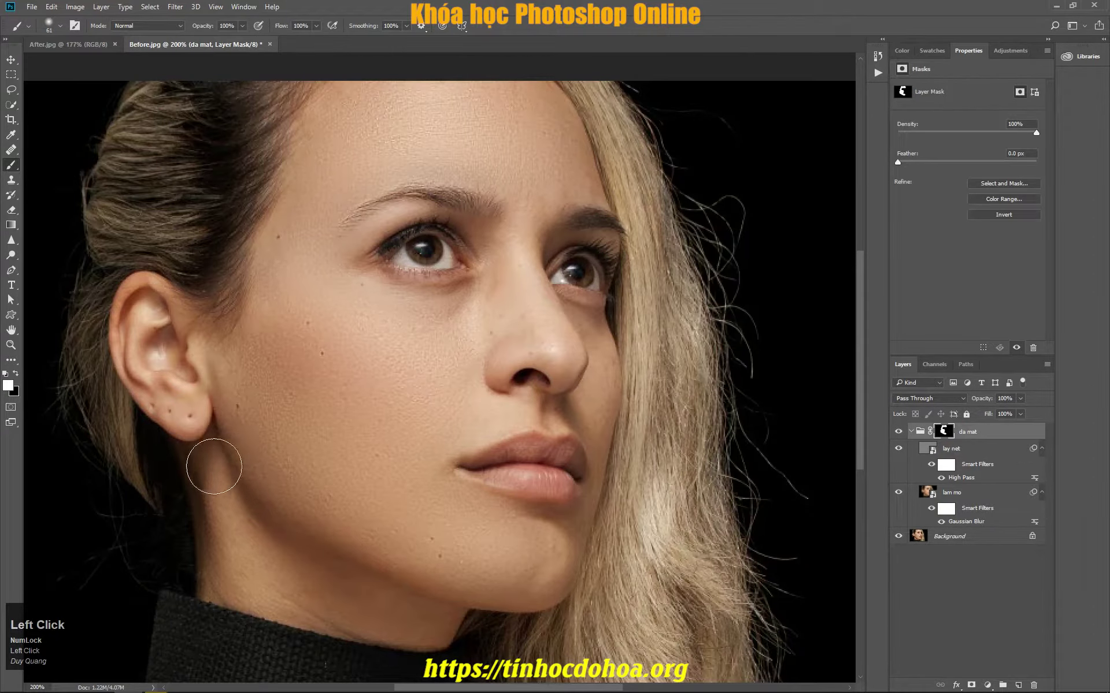
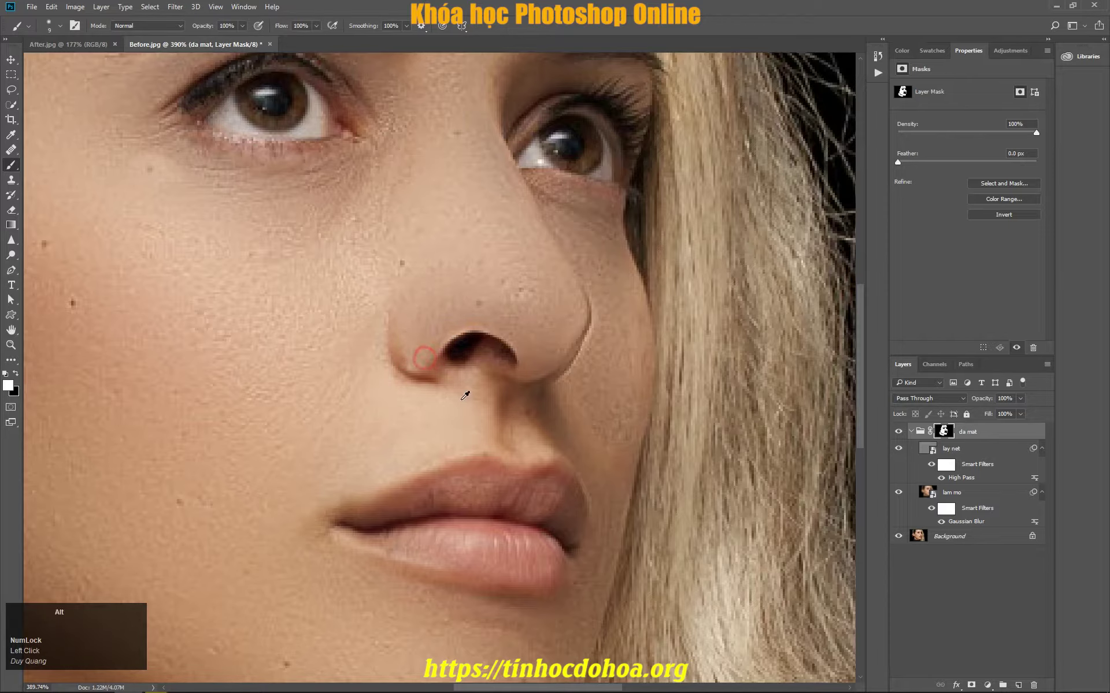
Paint black on the mask along the nostril edge to bring back sharp detail there
scroll("down", 3)
scroll("down", 3)
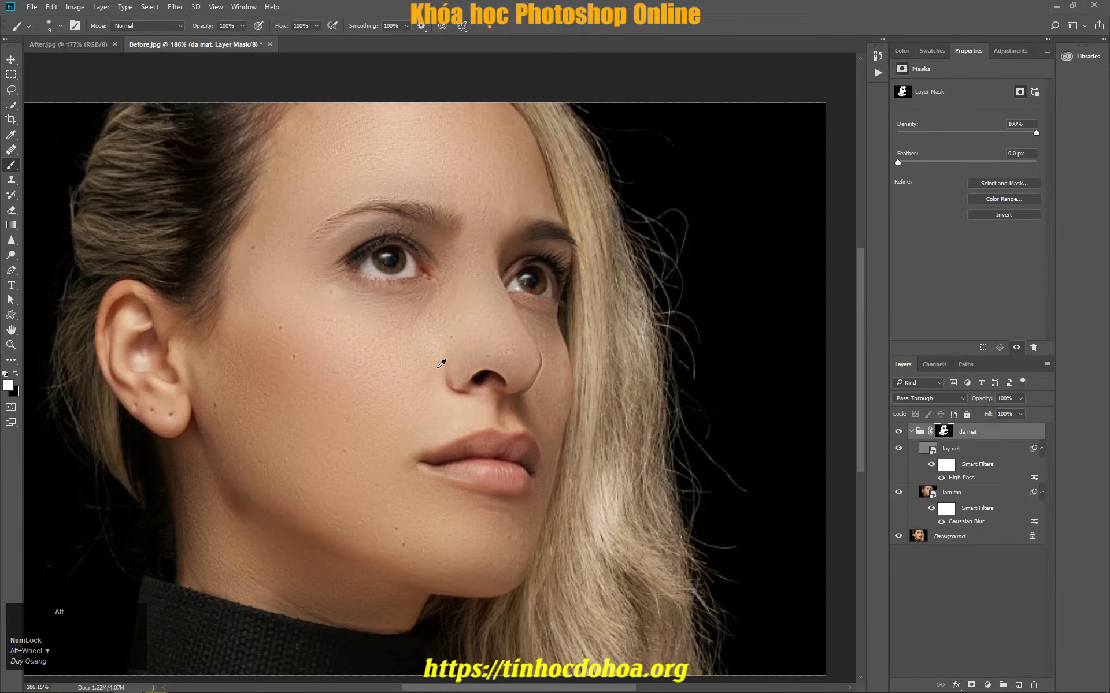
scroll("up", 3)
left_click(18, 377)
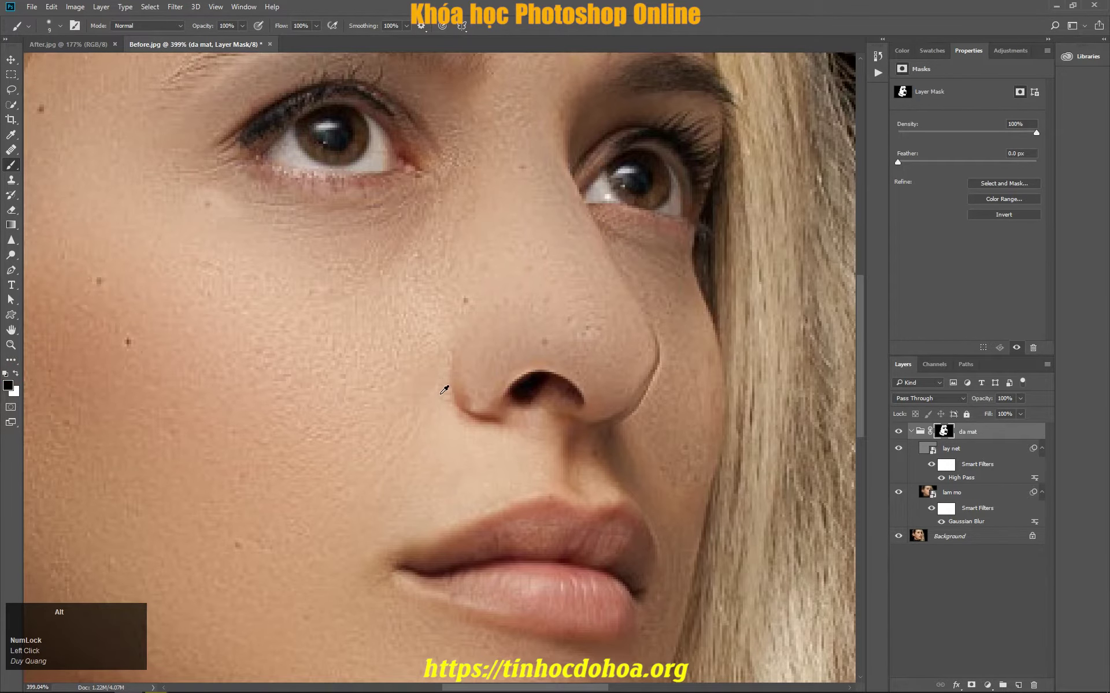
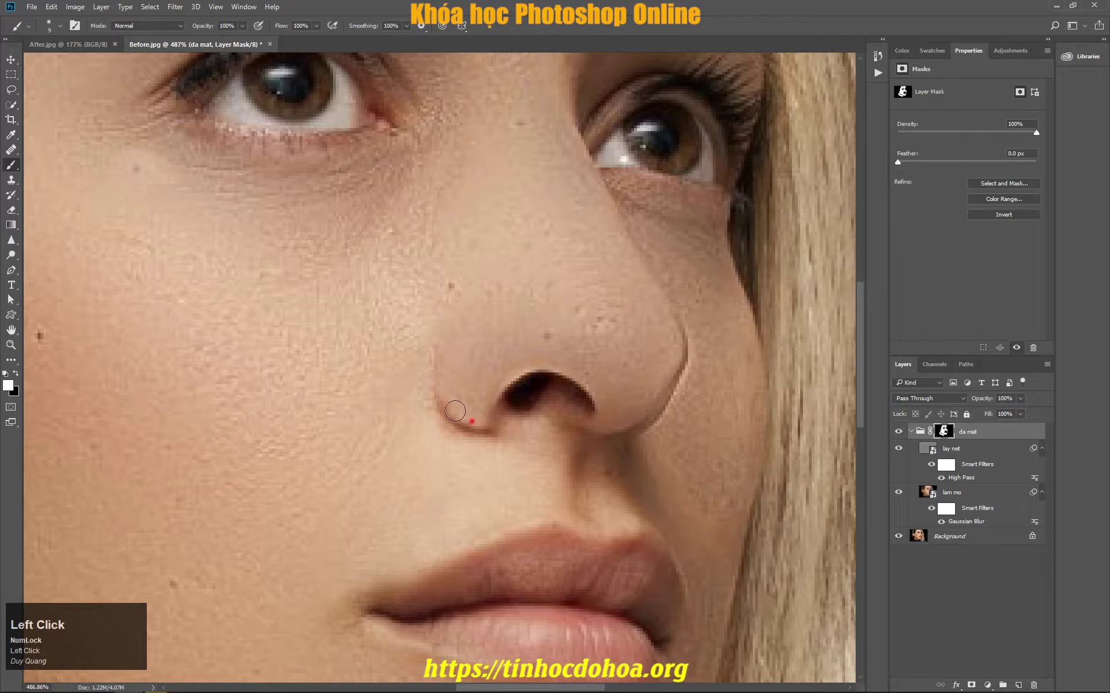
scroll("down", 3)
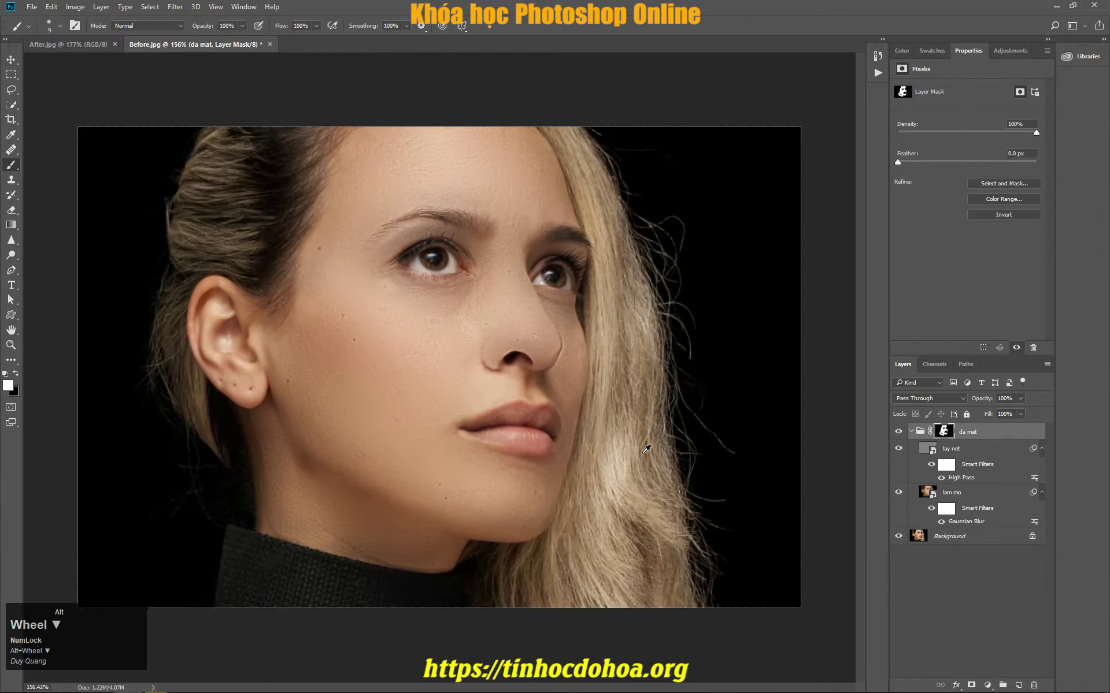
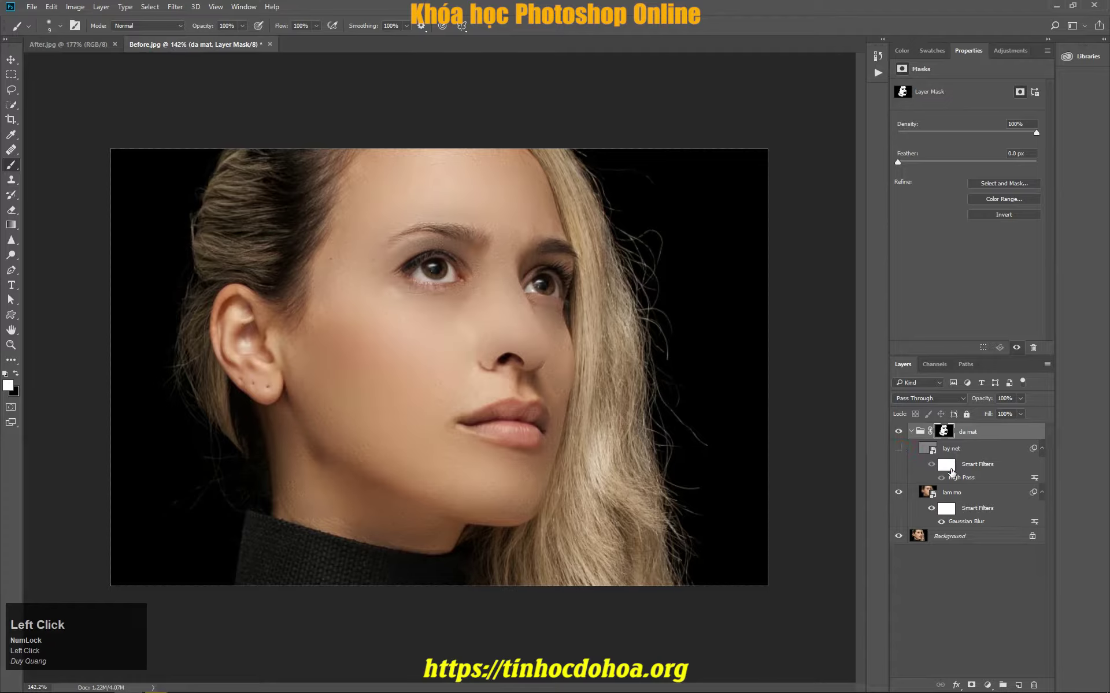
Paint white on the da mat group mask over the skin between nostrils and upper lip
left_click(901, 495)
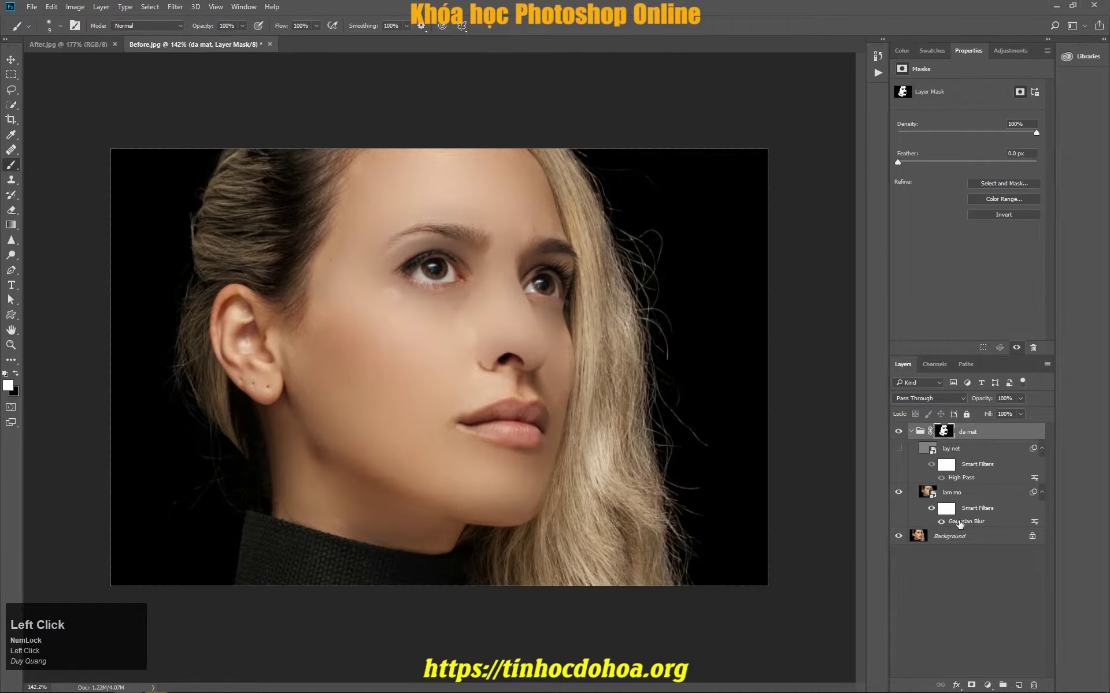
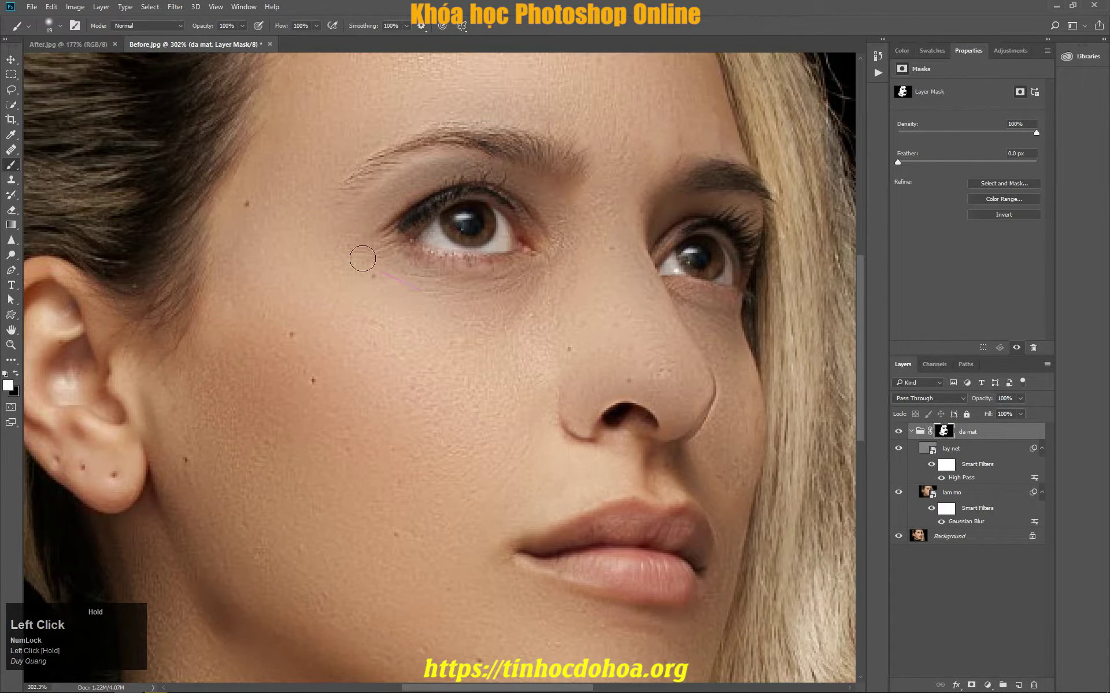
scroll("down", 3)
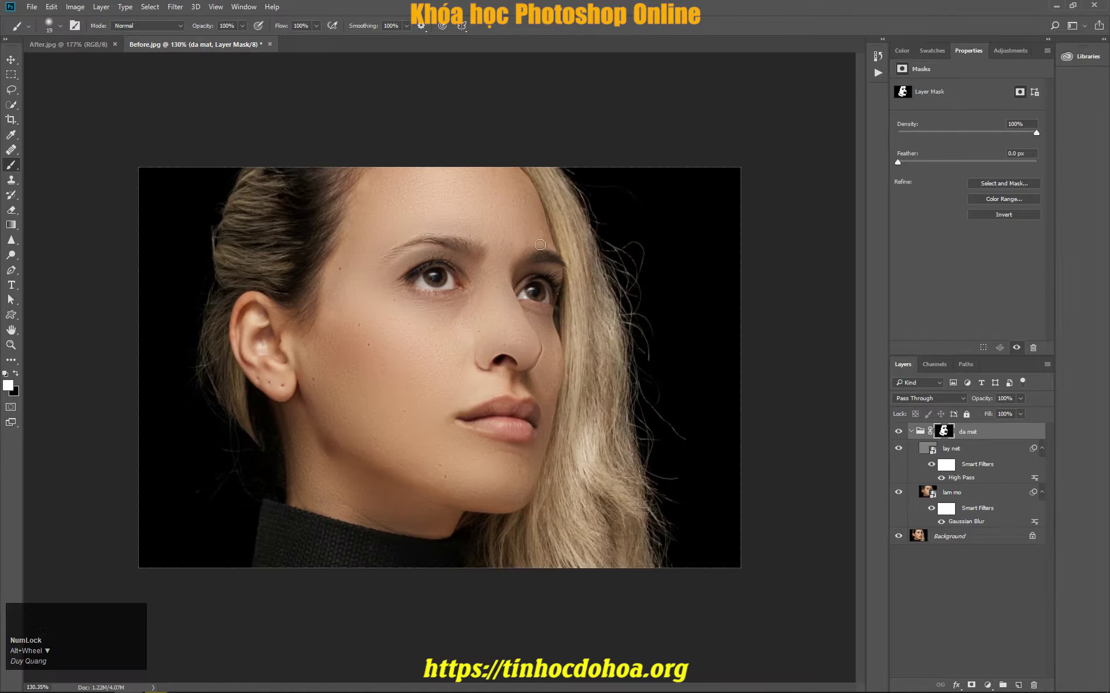
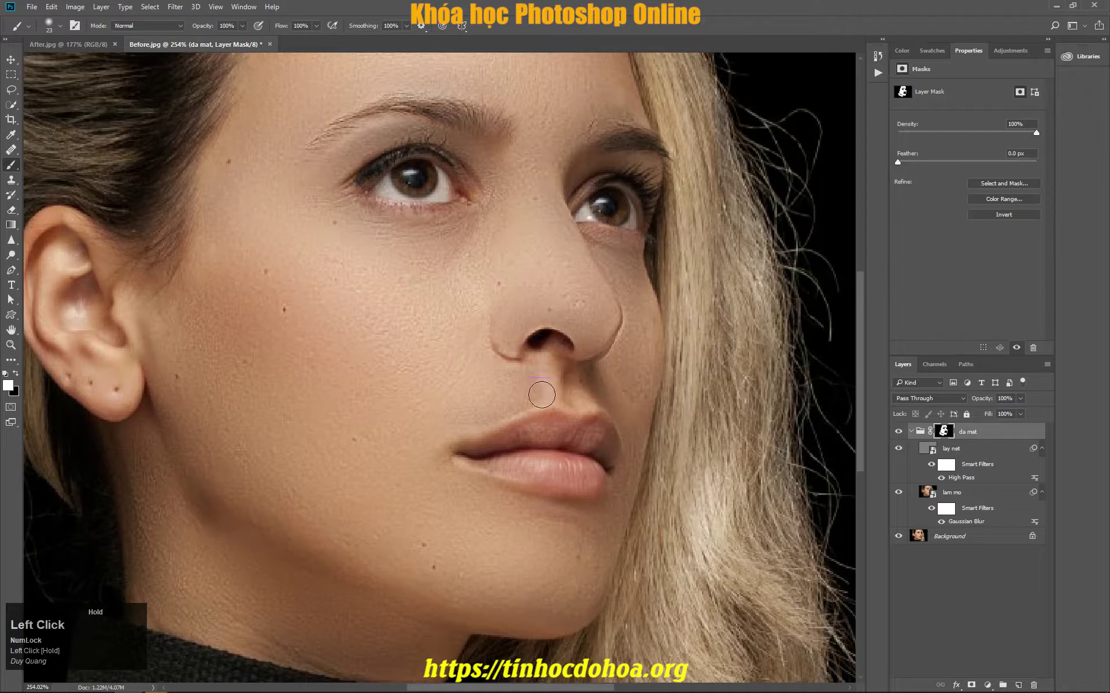
scroll("down", 3)
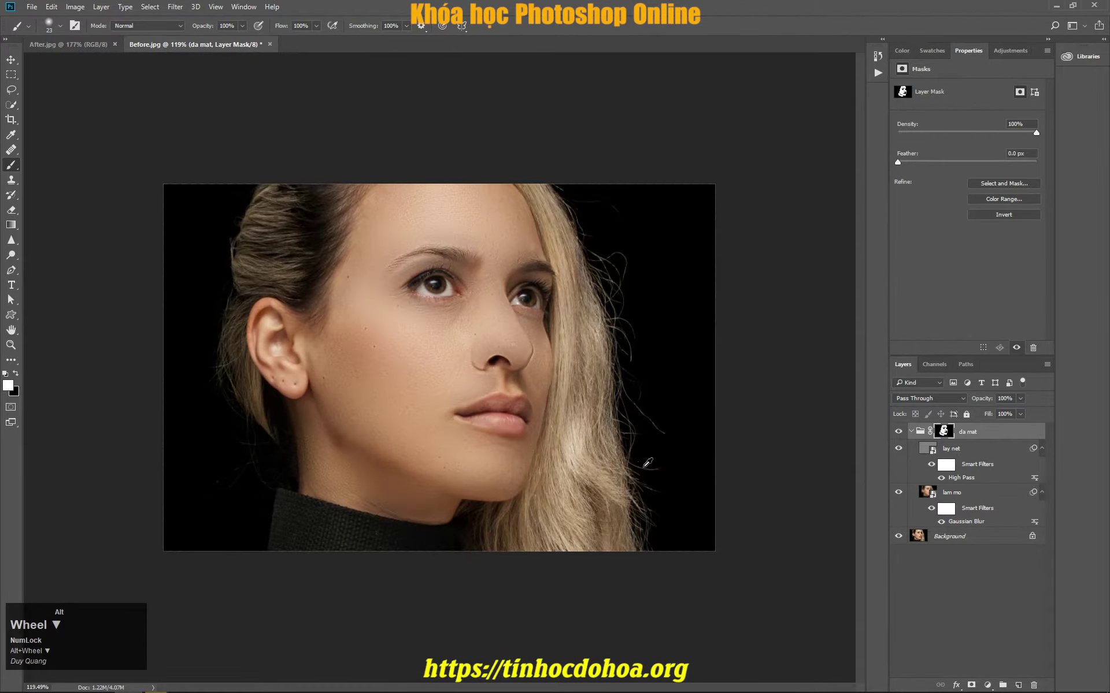
Revisit High Pass radius, then lower Gaussian Blur on lam mo to 6.4 px and confirm
left_click(971, 481)
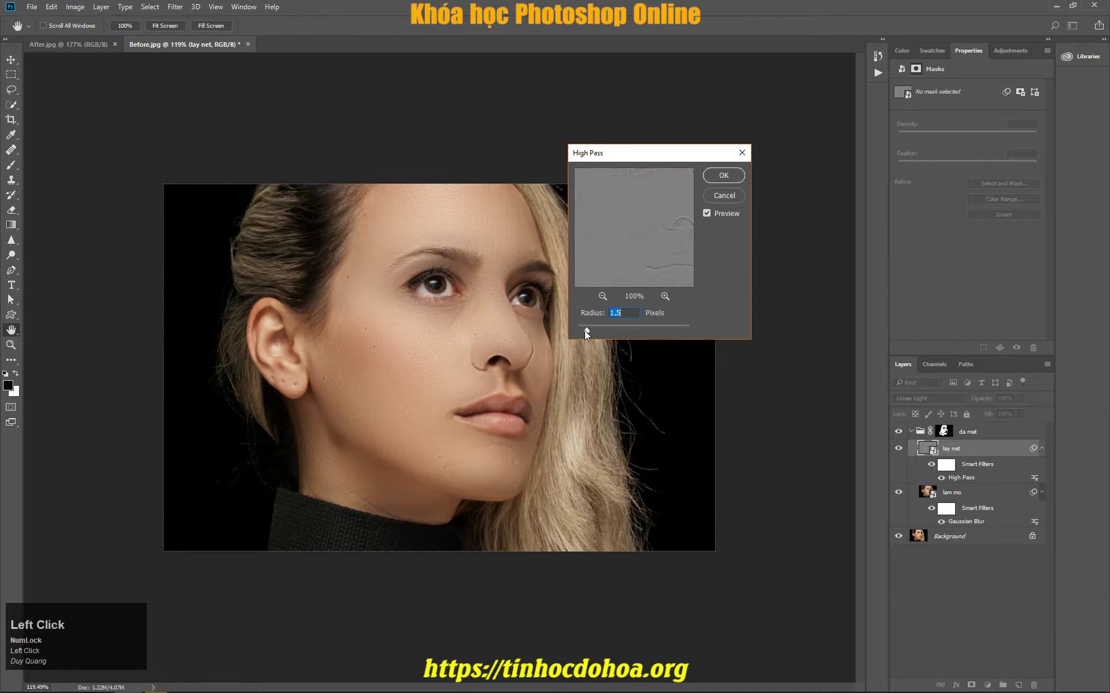
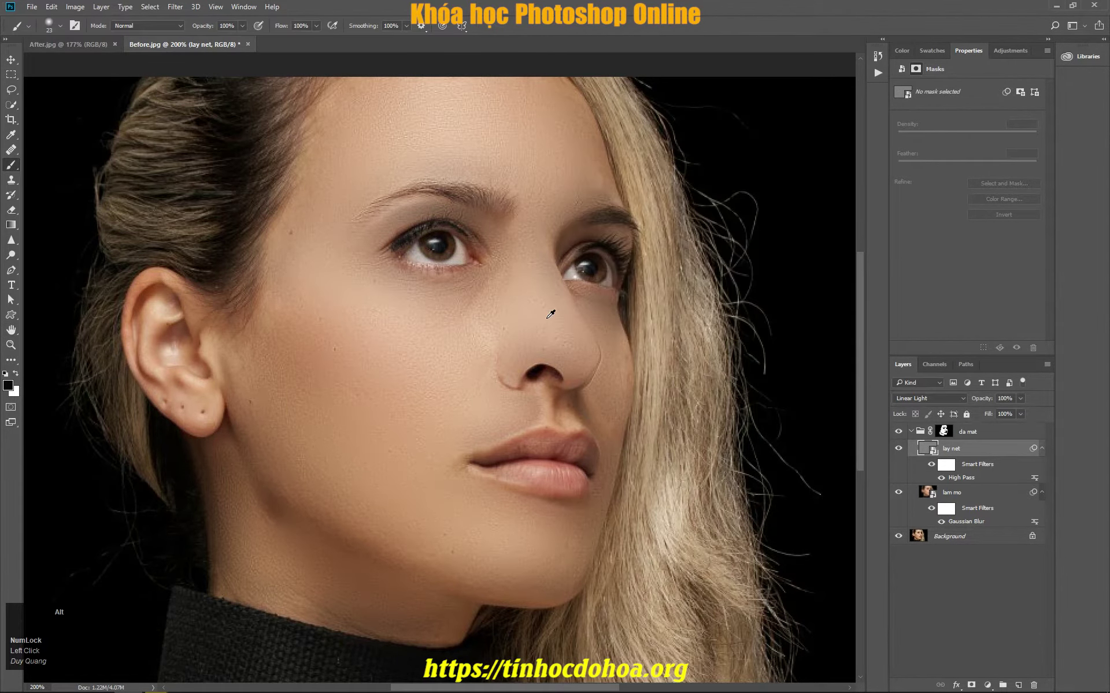
scroll("down", 3)
left_click(972, 522)
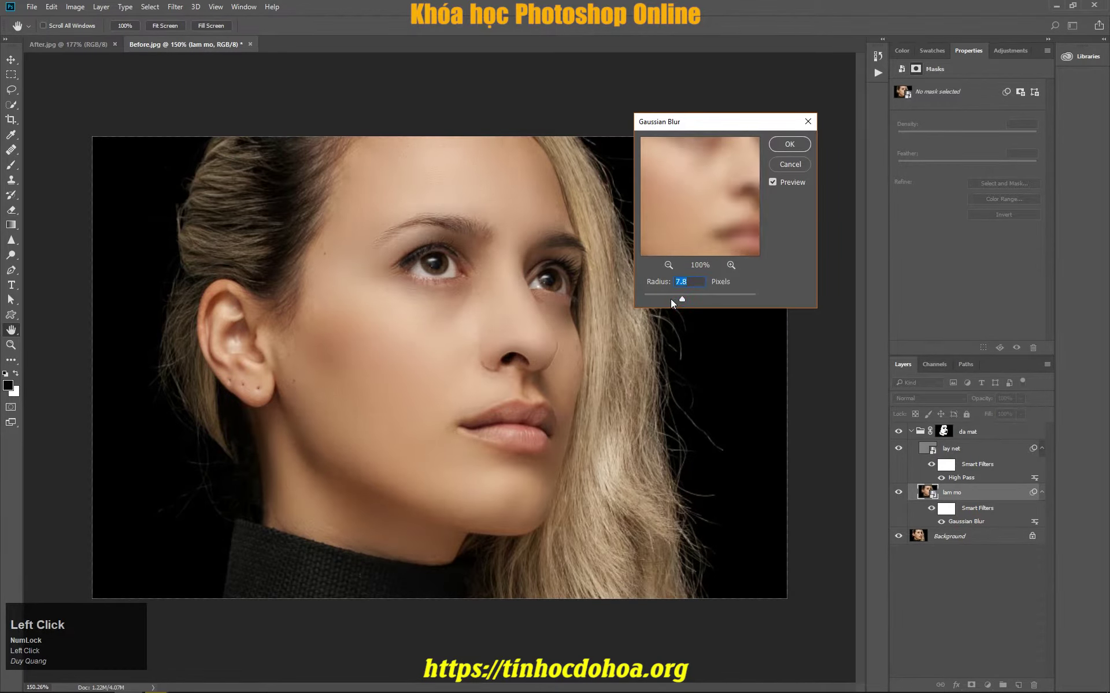
left_click(675, 301)
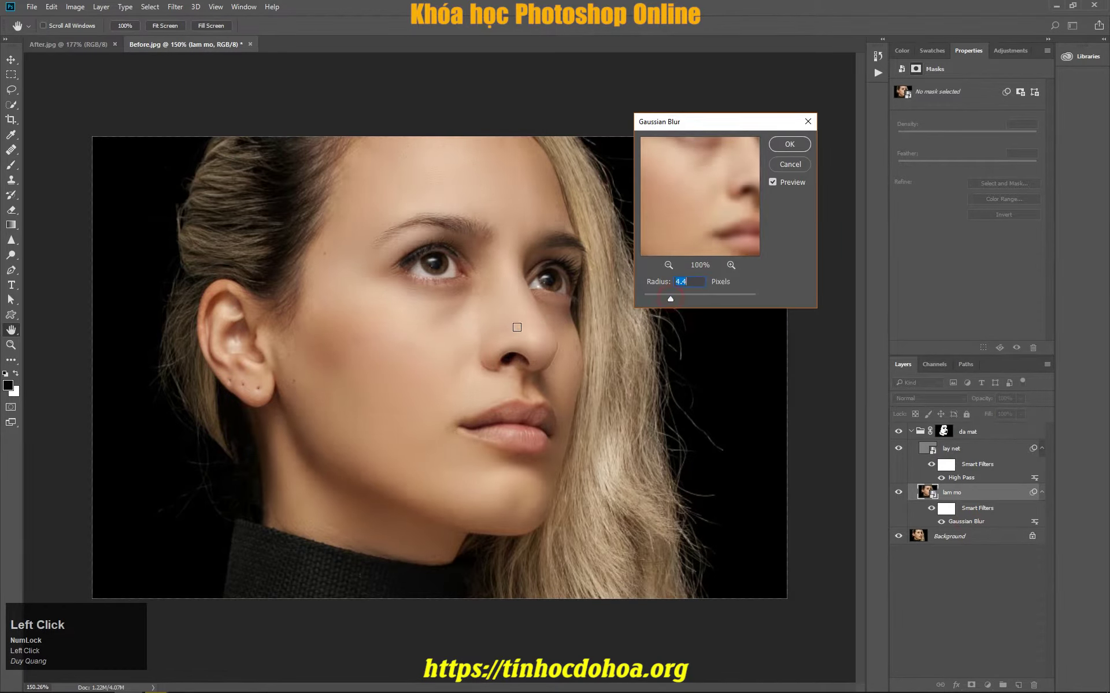
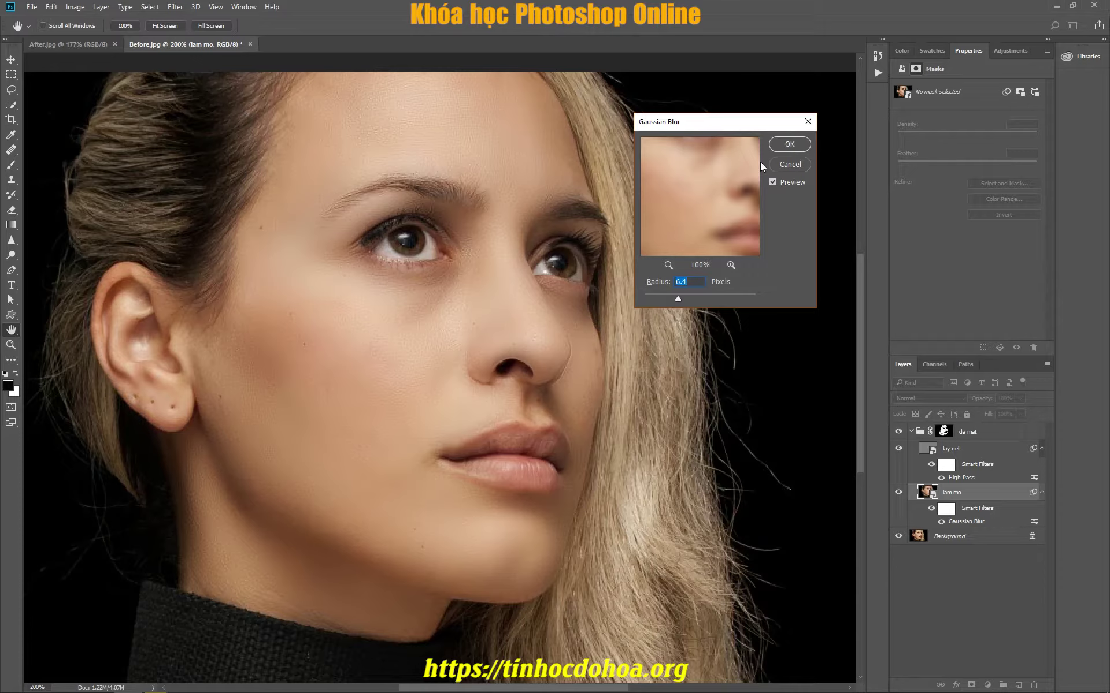
left_click(782, 146)
scroll("down", 3)
scroll("up", 3)
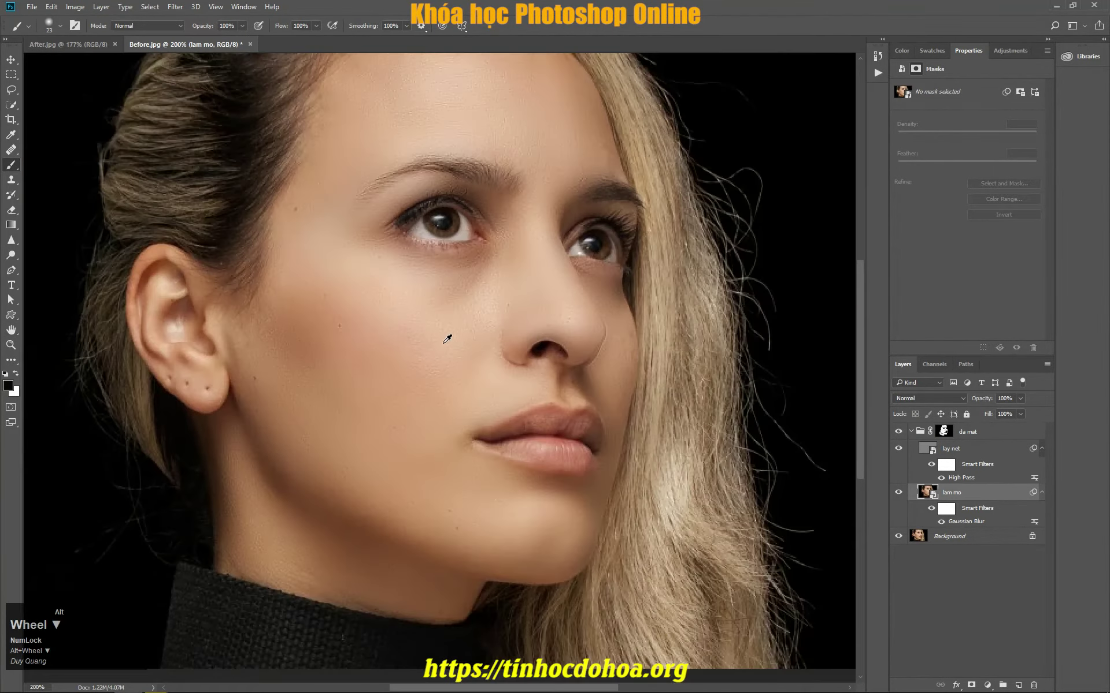
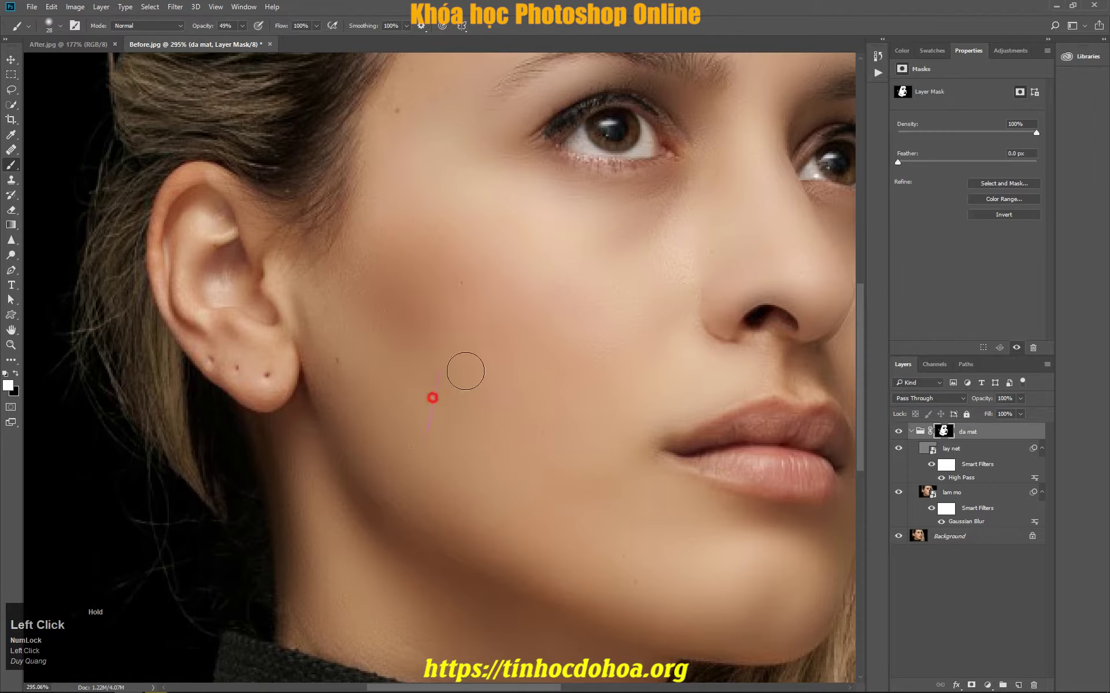
Brush 49%-opacity white strokes into the da mat mask across forehead, nose and around lips
scroll("down", 3)
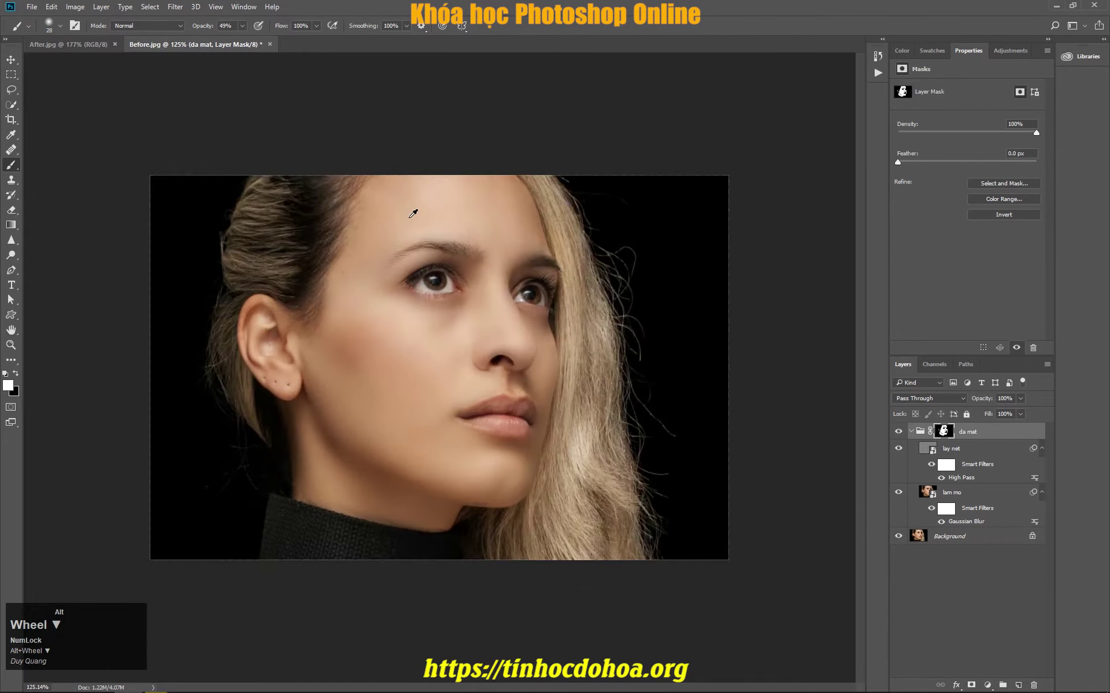
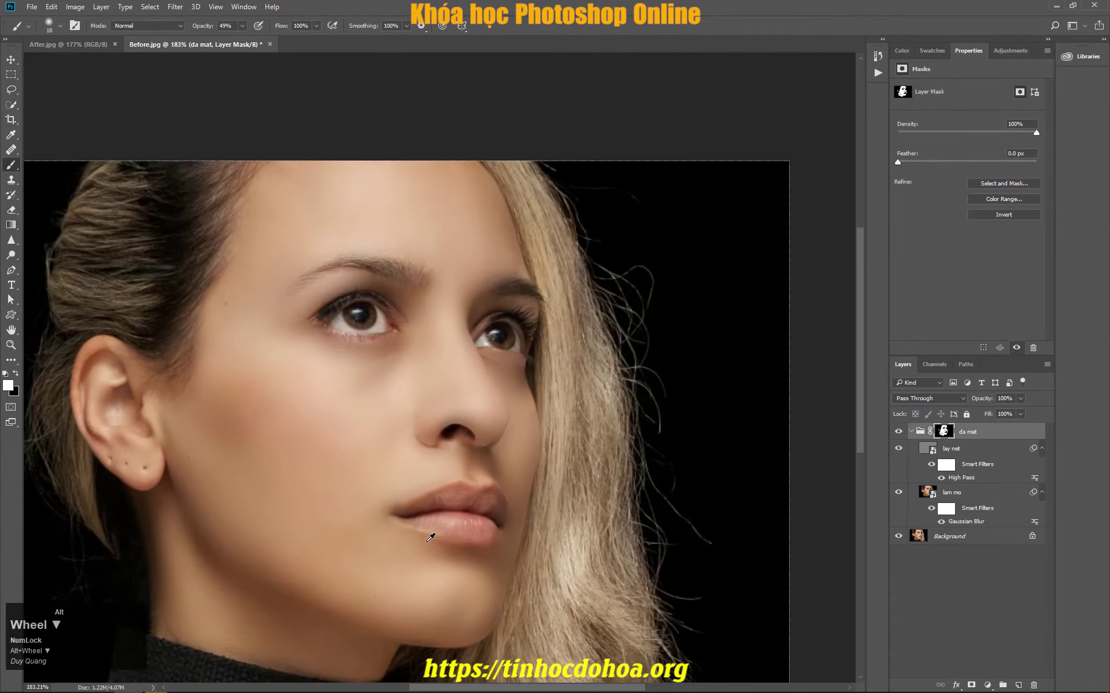
scroll("down", 3)
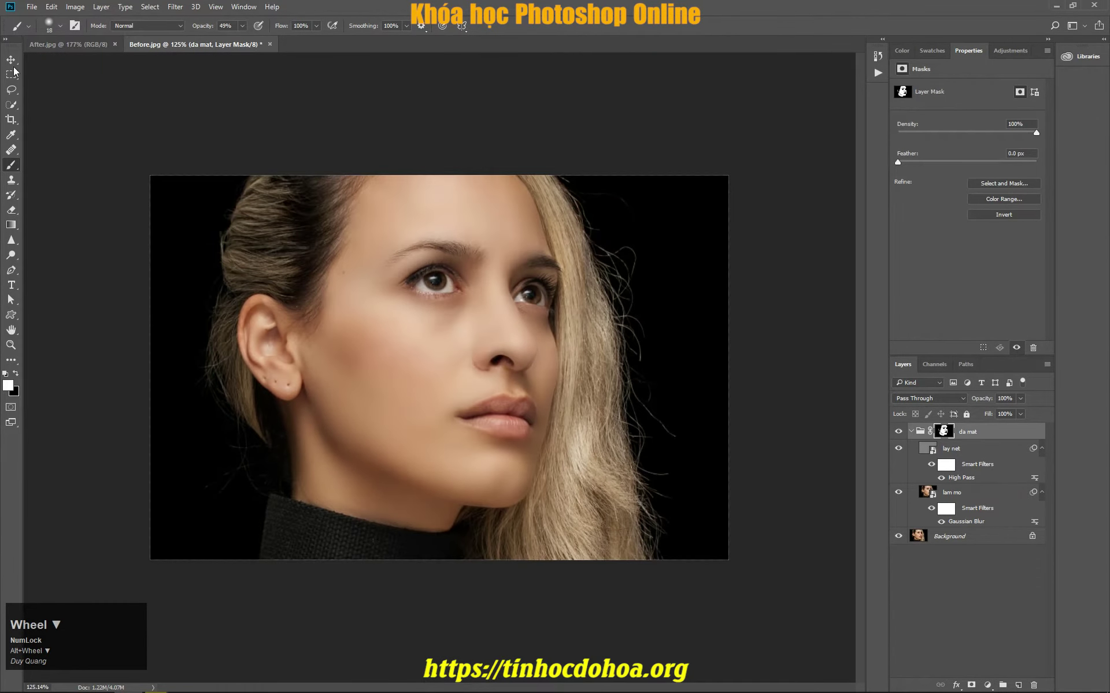
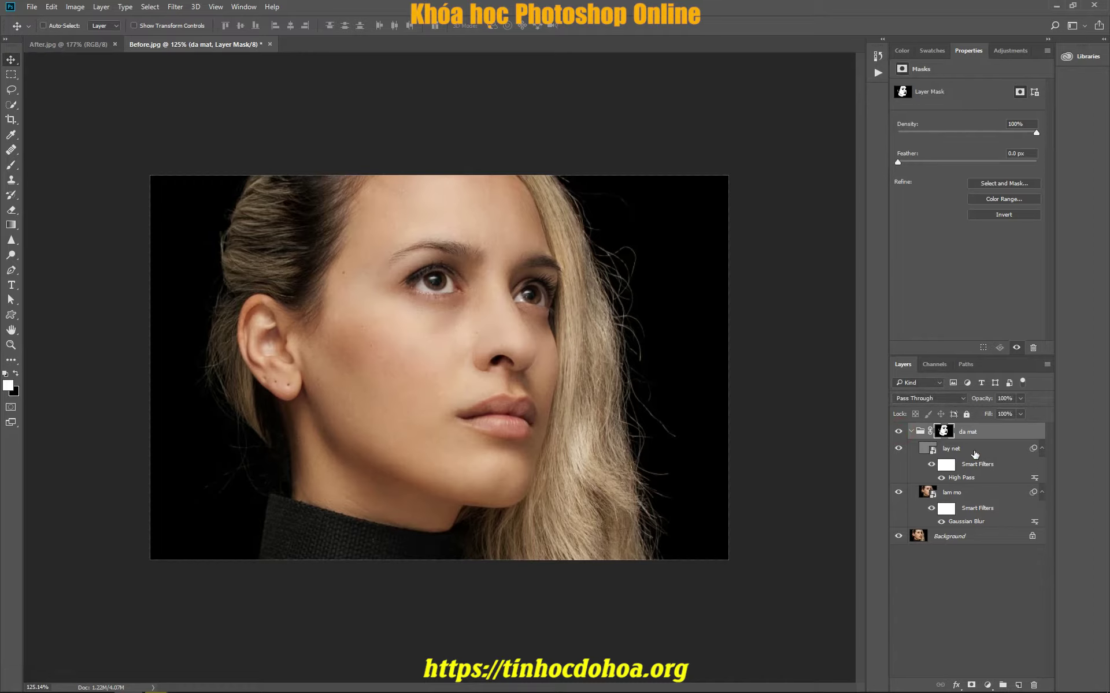
Add a new Overlay layer and paint white over both irises at 75% opacity
scroll("up", 3)
scroll("down", 3)
left_click(1021, 683)
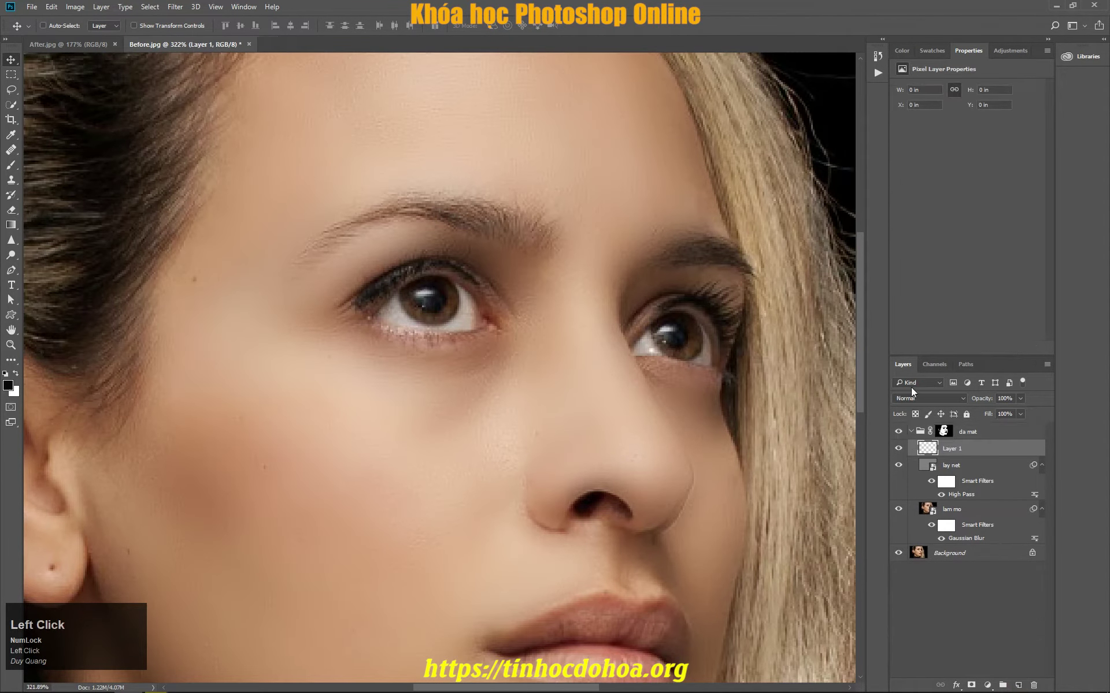
left_click(919, 401)
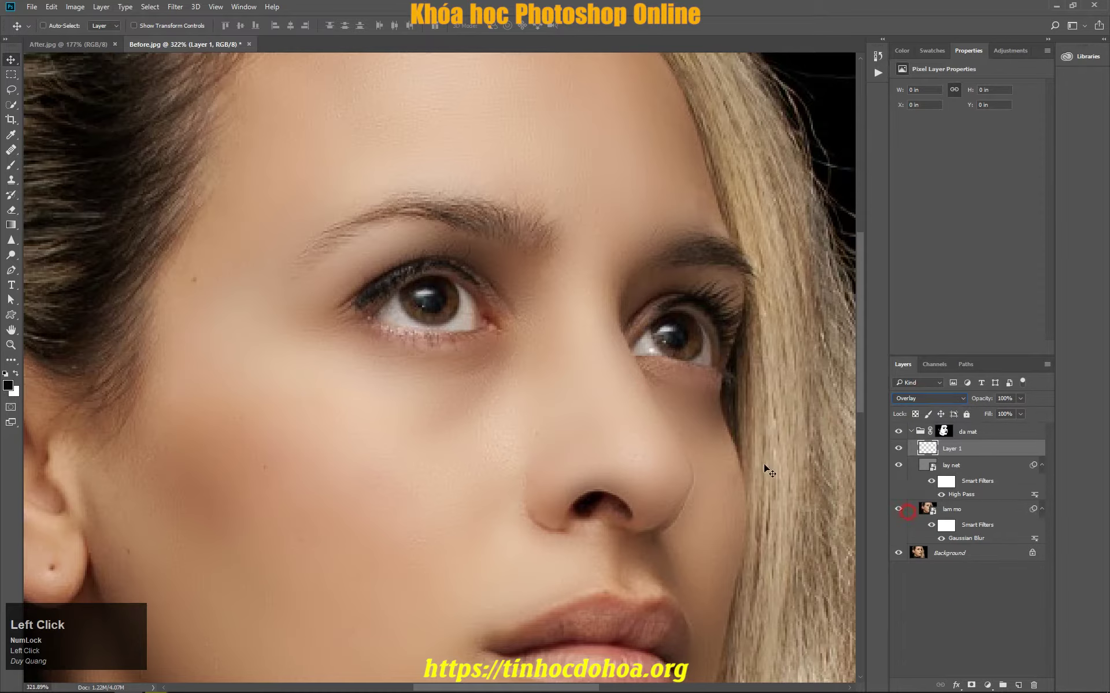
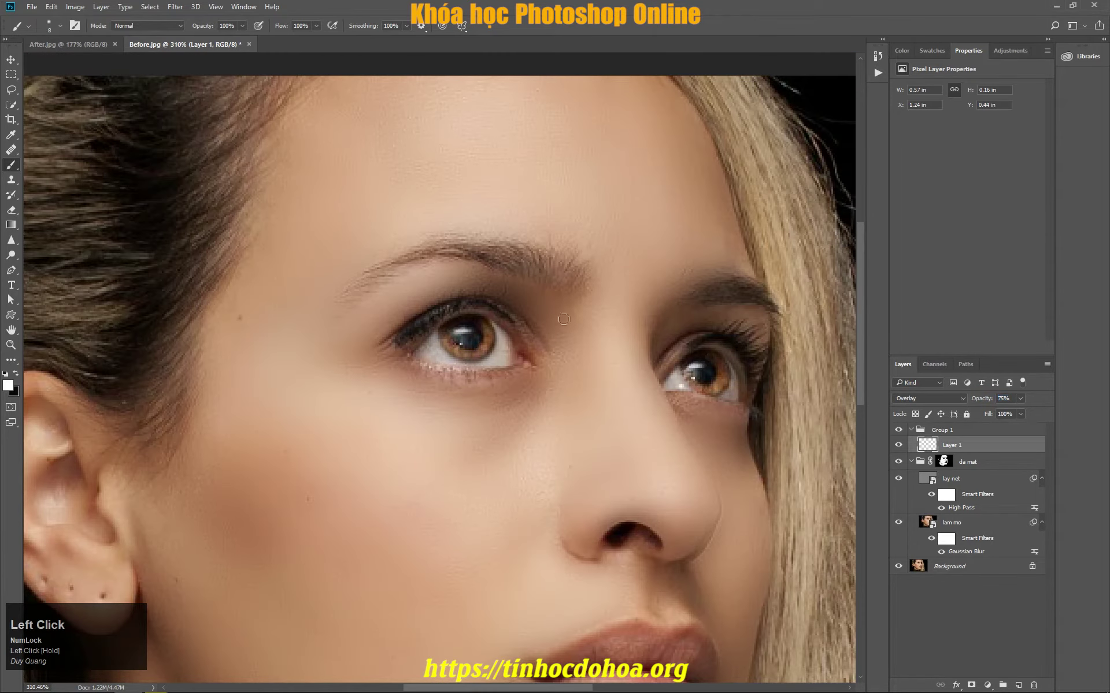
scroll("down", 3)
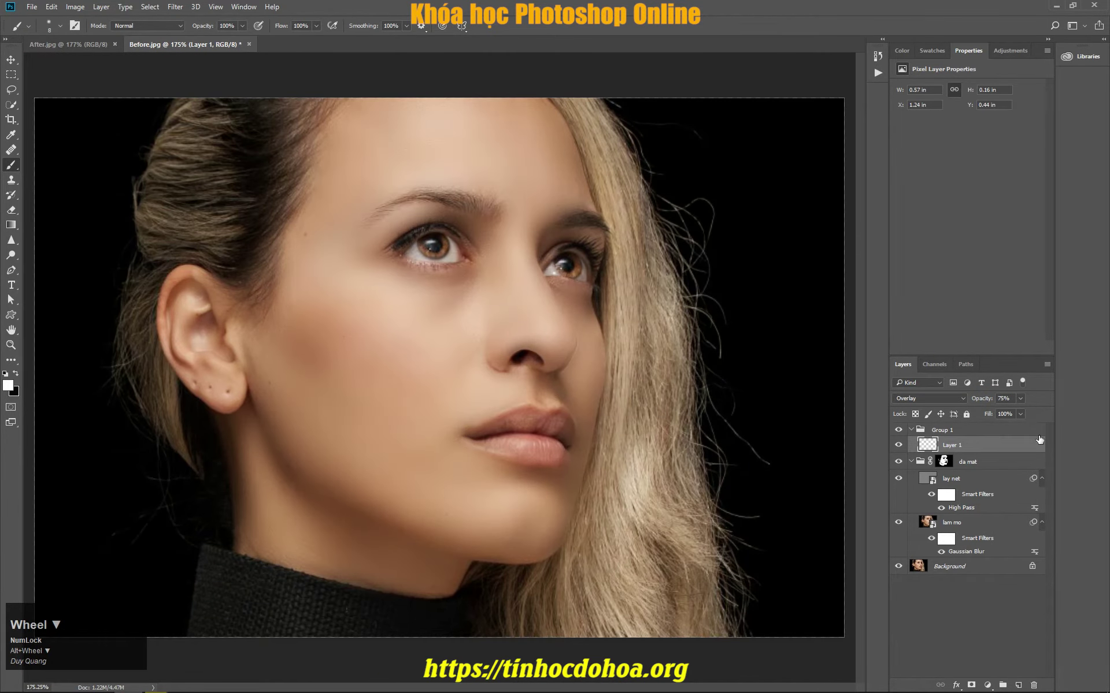
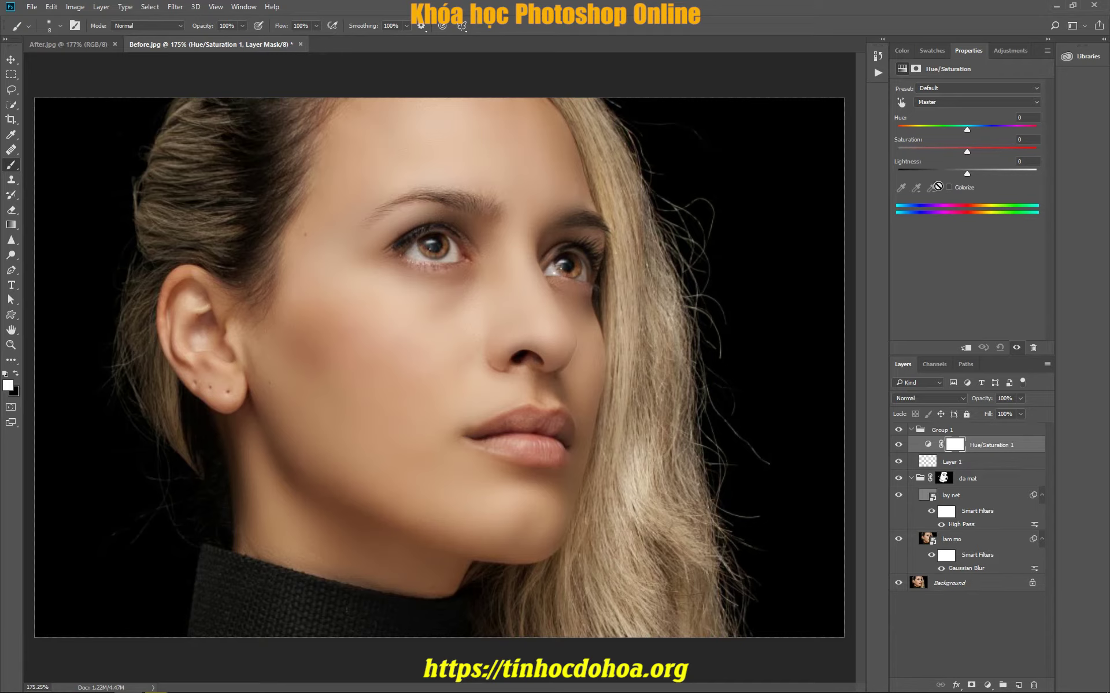
Drag the Hue/Saturation sliders to about -18 hue with lowered lightness
left_click_drag(969, 133, 981, 161)
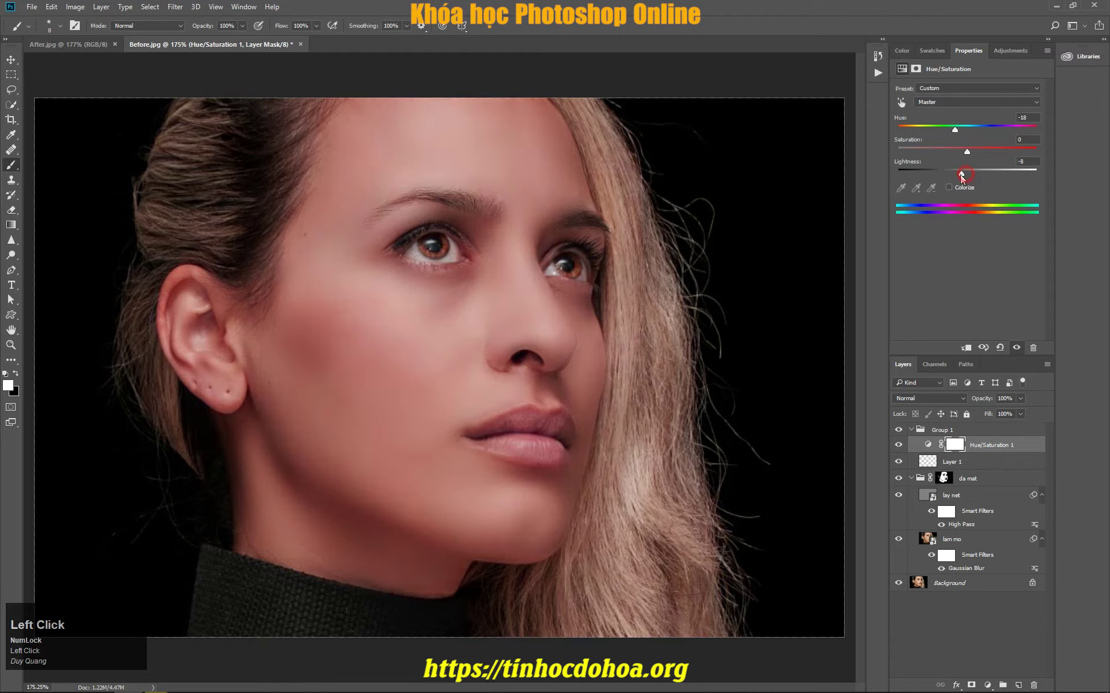
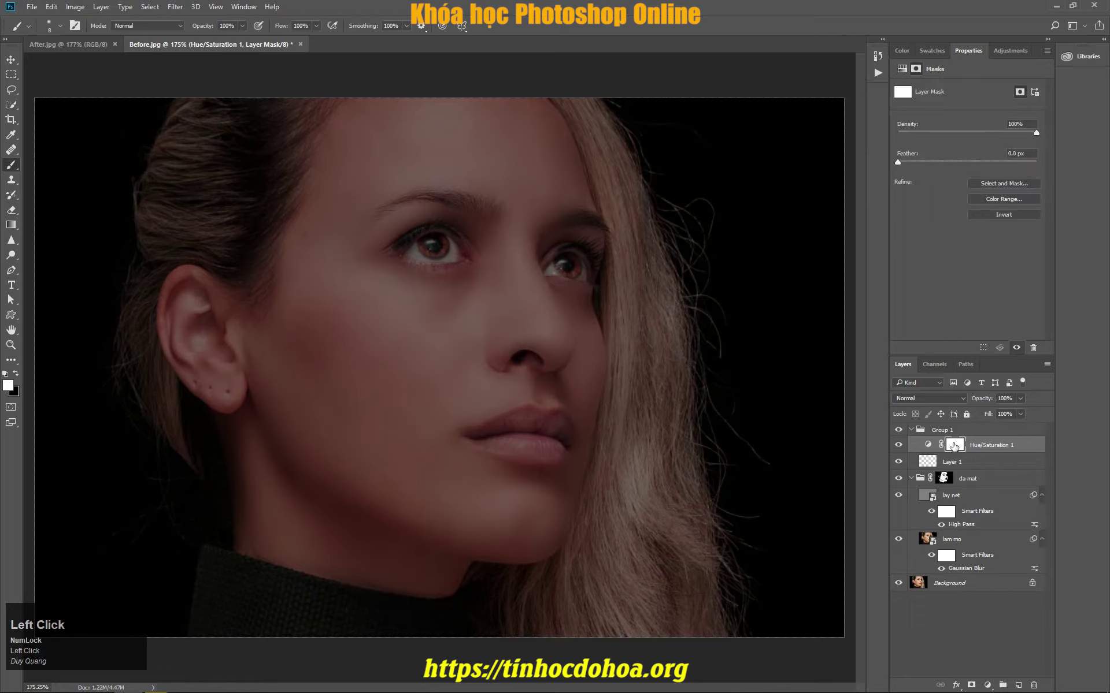
Fill the Hue/Saturation mask with black, then paint white over the lips only
left_click(47, 6)
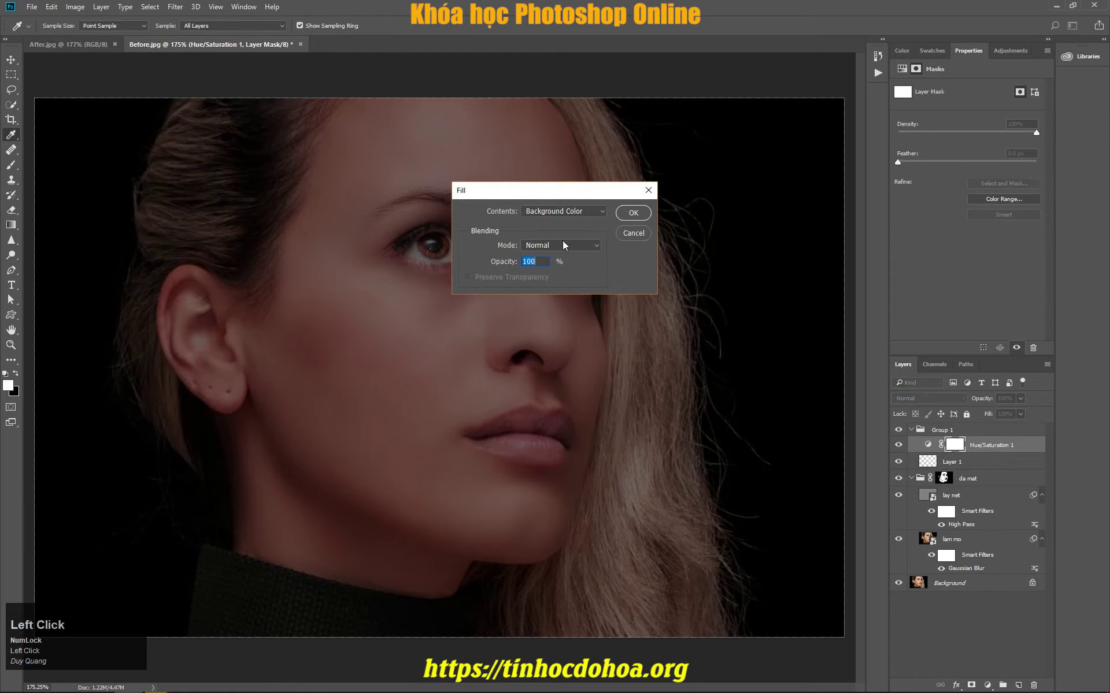
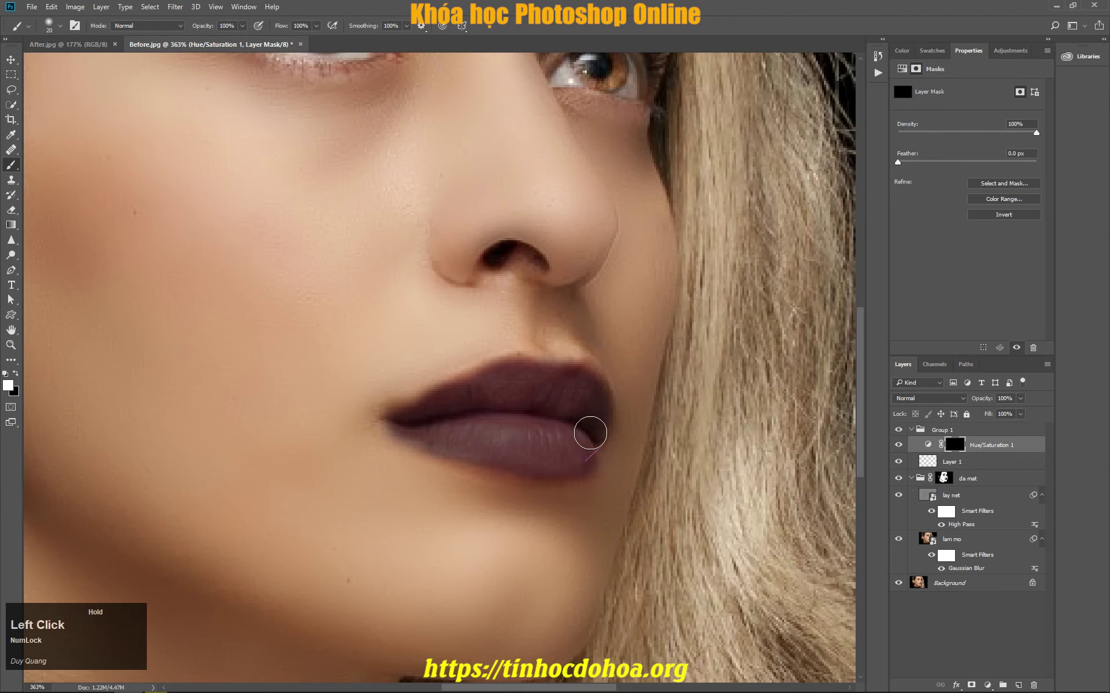
scroll("down", 3)
Feather the lip mask 4.6 px, set Soft Light blending, and hide Group 1 to compare
scroll("down", 3)
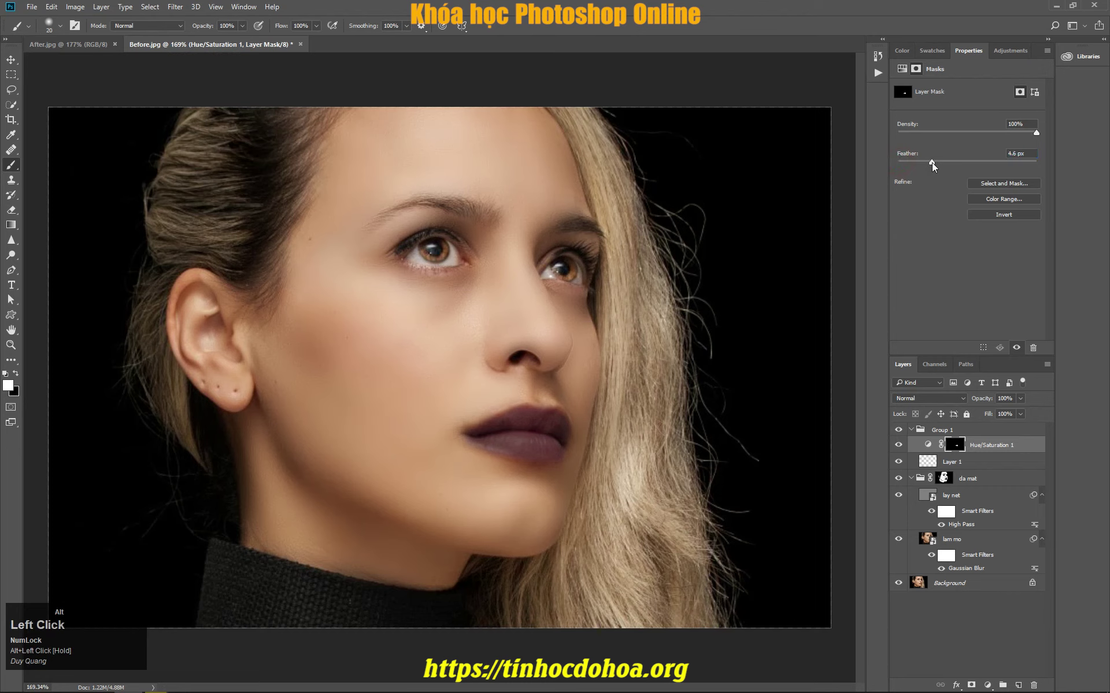
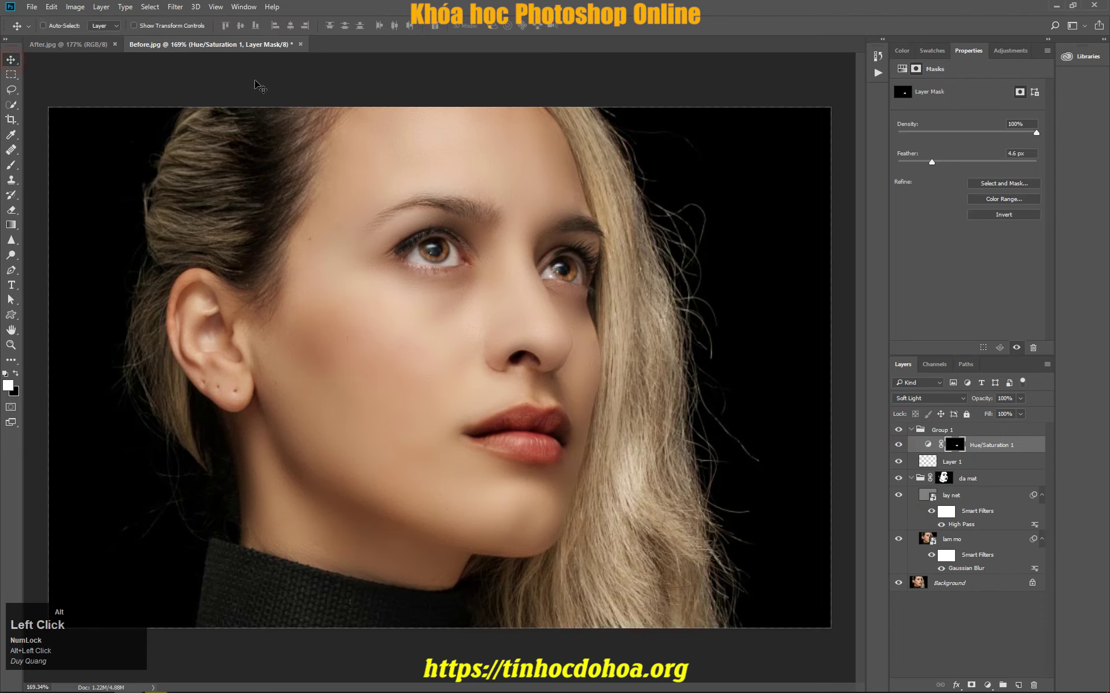
scroll("down", 3)
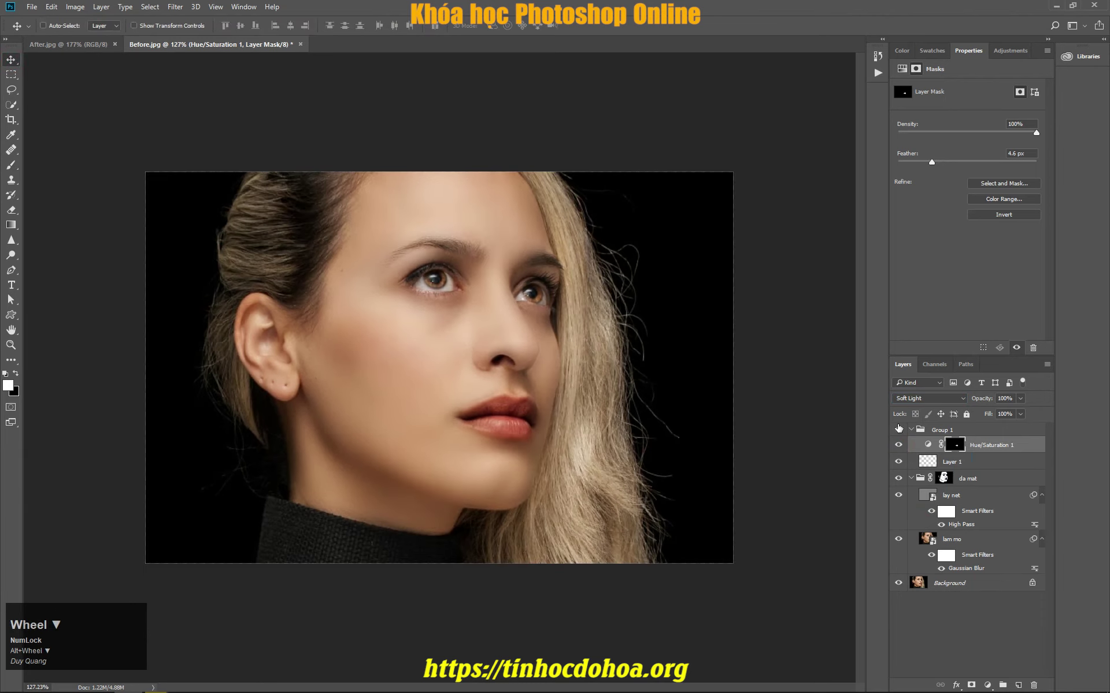
left_click(903, 434)
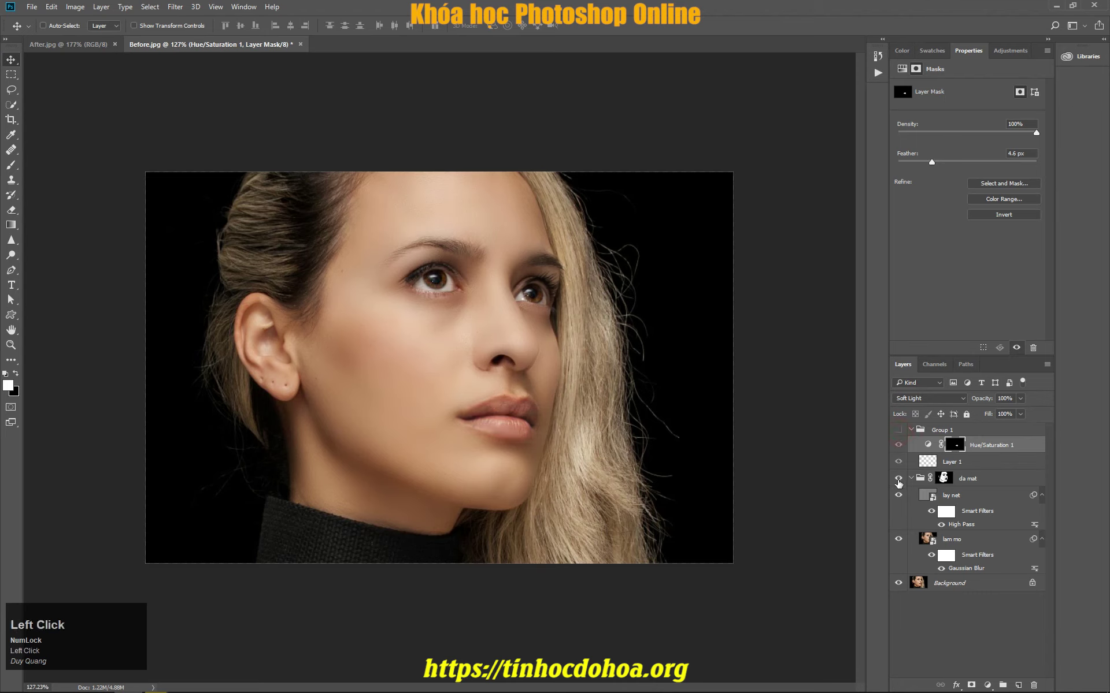